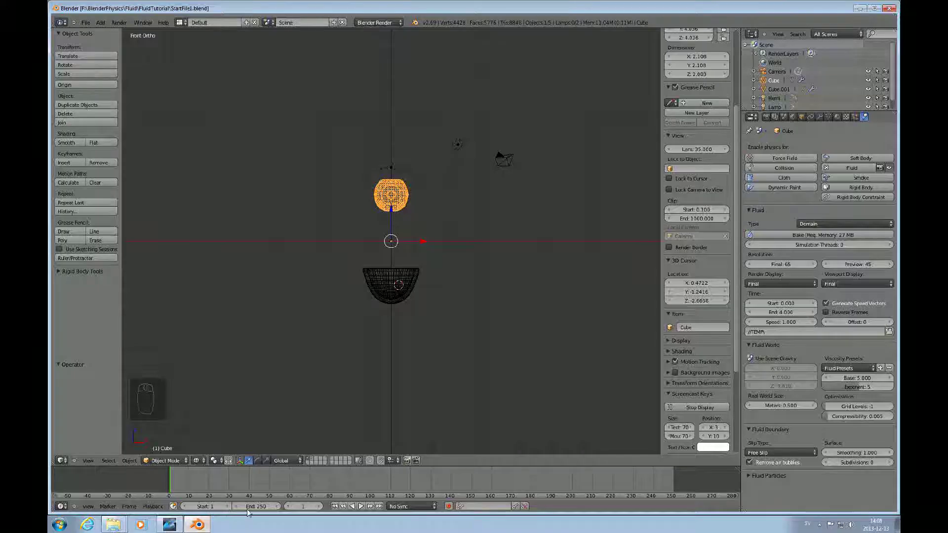
- Zoom the 3D view in slightly on the scene before playing the baked fluid animation
{"action": "left_click_drag", "start_coordinate": [453, 306], "coordinate": [478, 298]}
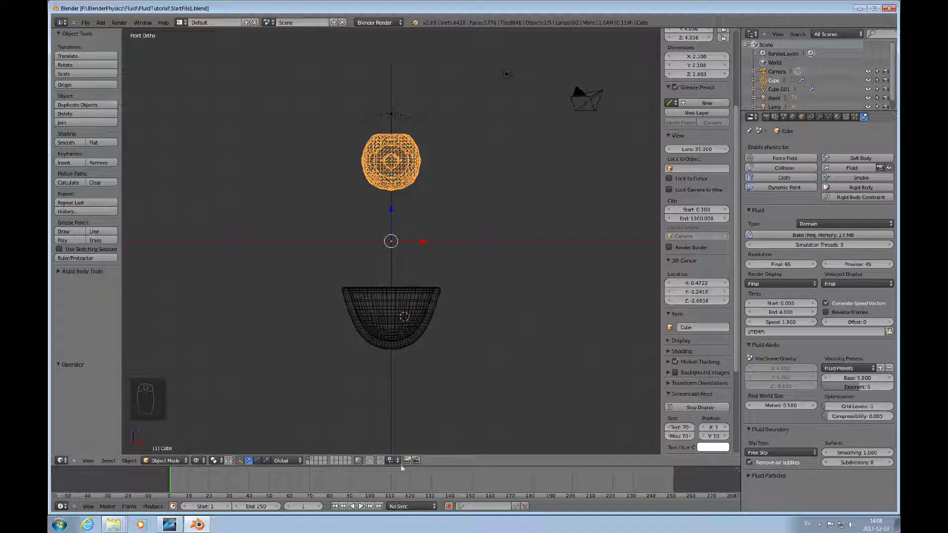
- Scrub the timeline playhead back and forth through the baked fluid frames, settling on frame 33
{"action": "left_click_drag", "start_coordinate": [363, 508], "coordinate": [363, 507]}
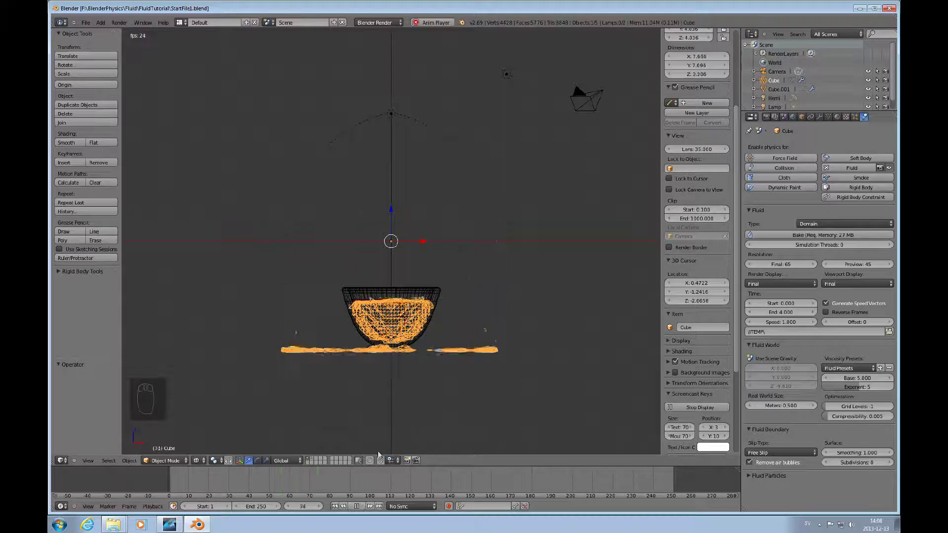
{"action": "left_click_drag", "start_coordinate": [360, 509], "coordinate": [408, 343]}
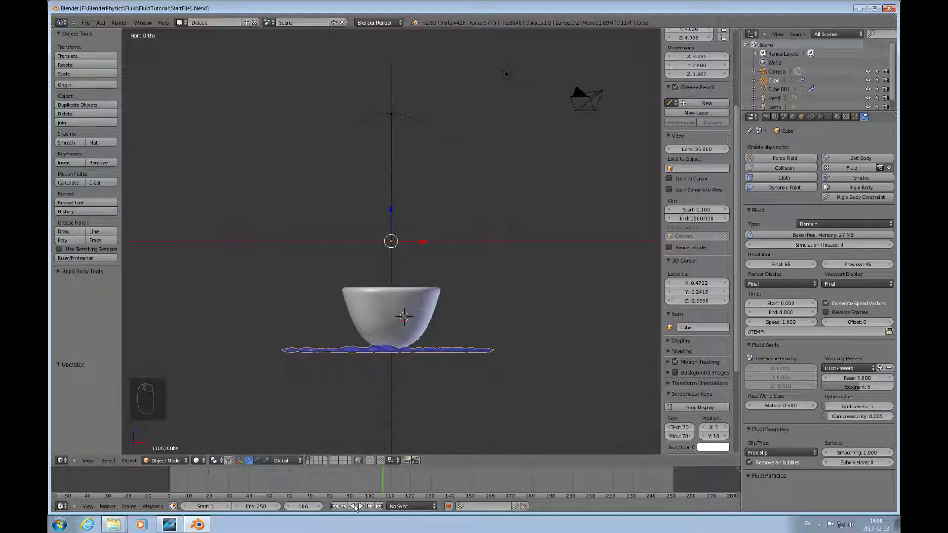
{"action": "left_click_drag", "start_coordinate": [357, 507], "coordinate": [355, 509]}
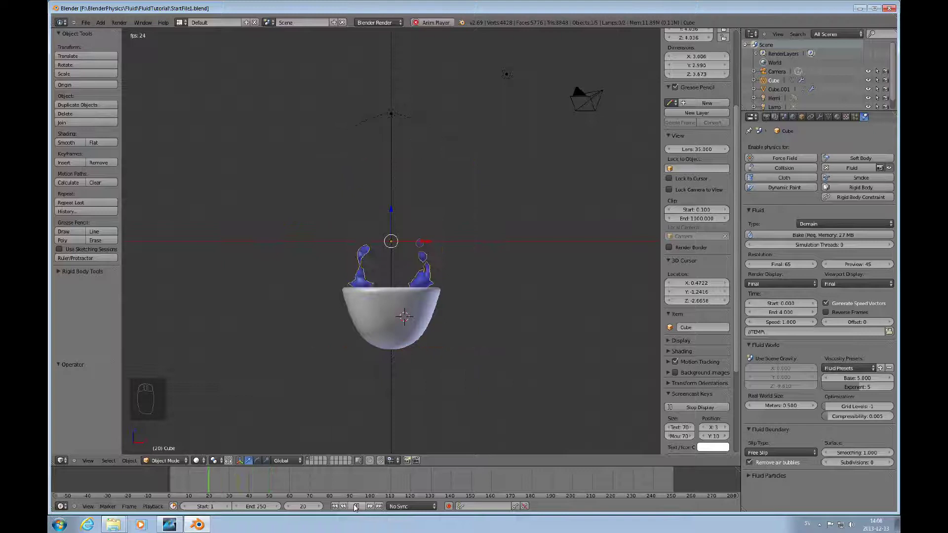
{"action": "left_click_drag", "start_coordinate": [354, 509], "coordinate": [363, 508]}
{"action": "left_click_drag", "start_coordinate": [363, 508], "coordinate": [419, 378]}
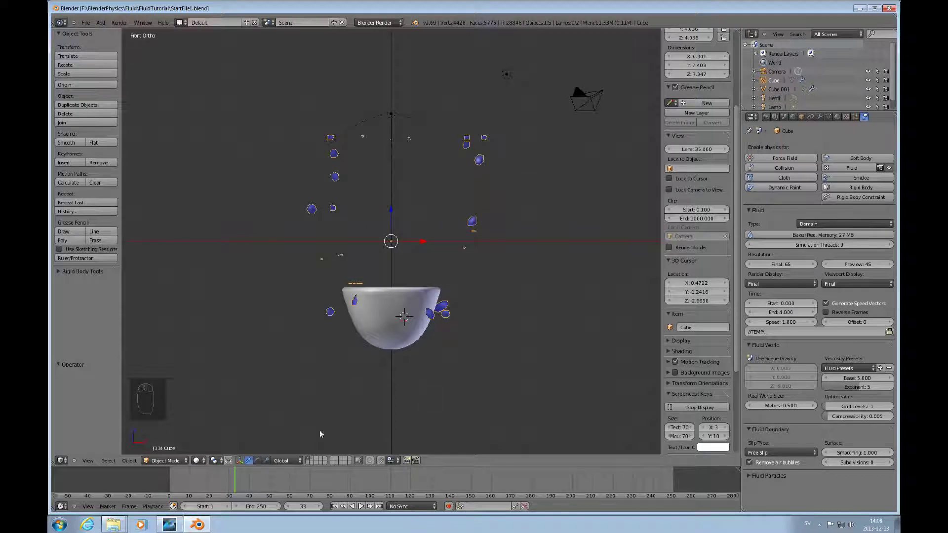
- Switch the viewport to Rendered shading and zoom and orbit in close on the liquid inside the bowl
{"action": "left_click", "coordinate": [207, 462]}
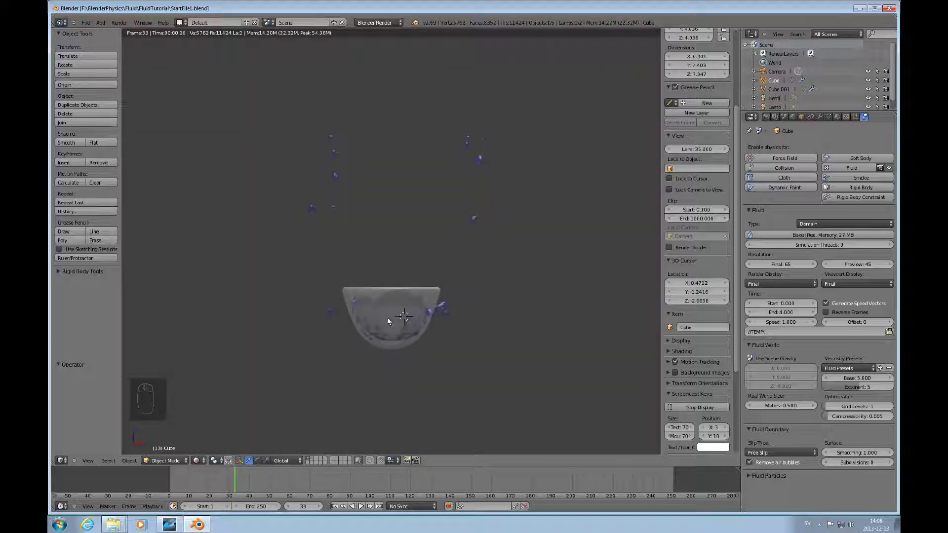
{"action": "left_click_drag", "start_coordinate": [389, 321], "coordinate": [391, 370]}
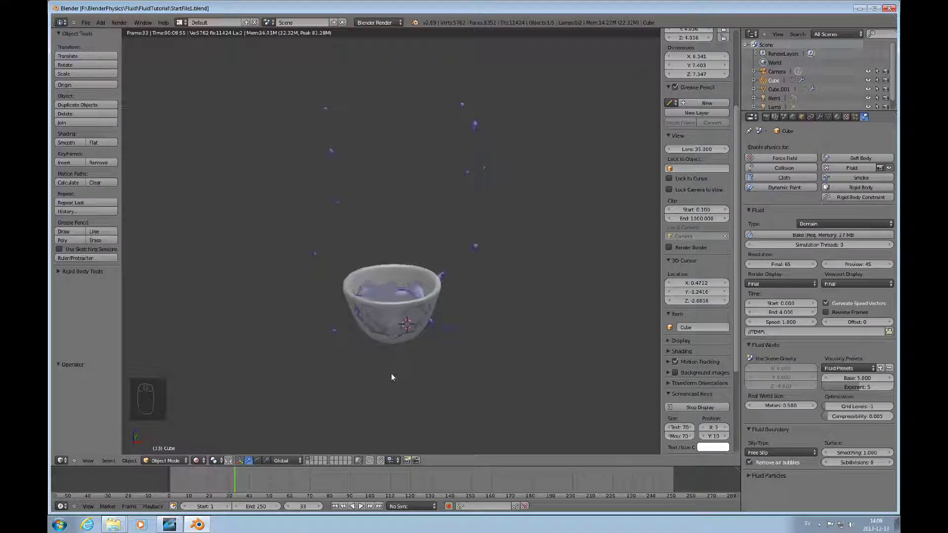
{"action": "left_click_drag", "start_coordinate": [332, 253], "coordinate": [347, 324]}
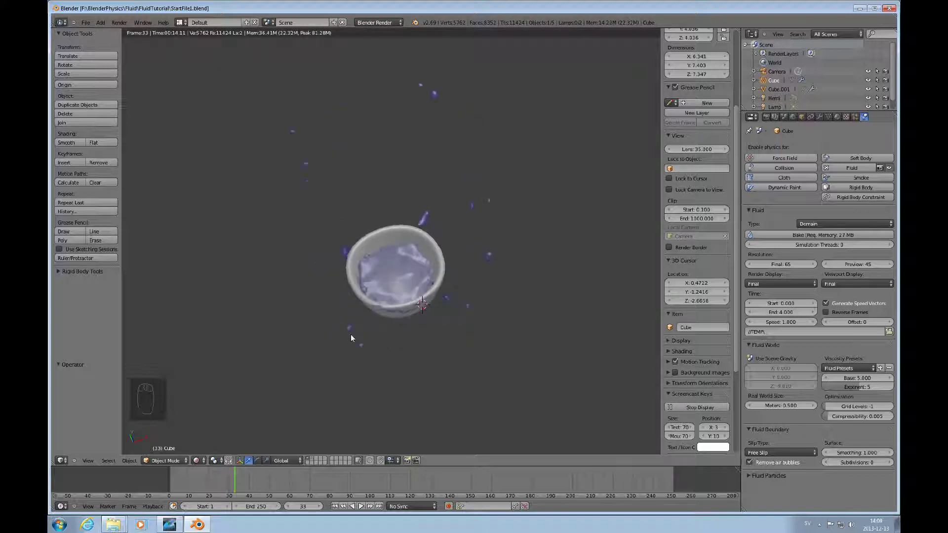
{"action": "left_click_drag", "start_coordinate": [407, 325], "coordinate": [559, 304]}
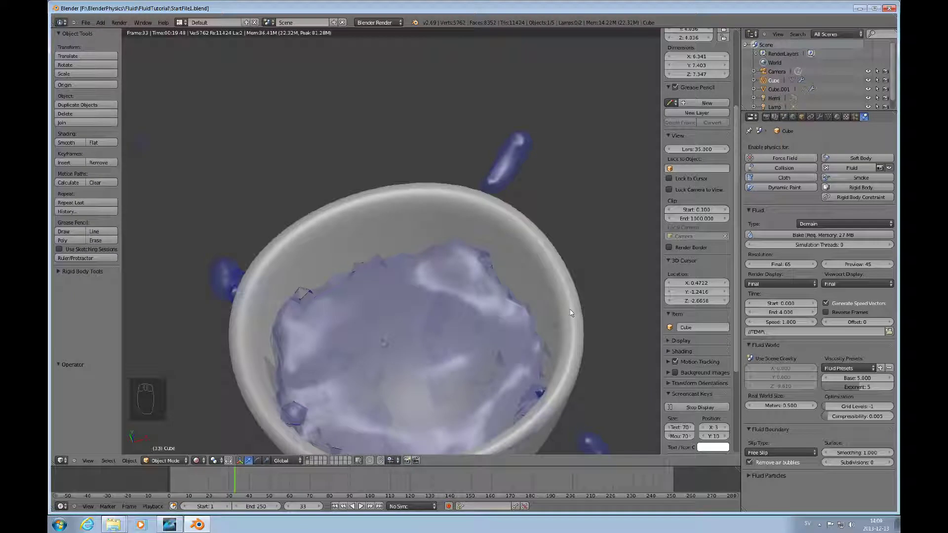
{"action": "left_click_drag", "start_coordinate": [493, 334], "coordinate": [881, 292]}
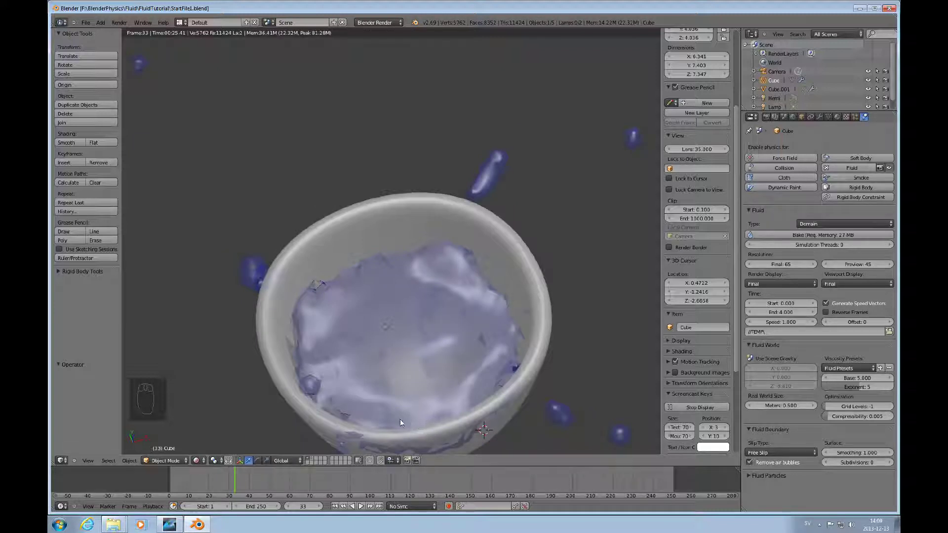
{"action": "left_click_drag", "start_coordinate": [391, 426], "coordinate": [382, 373]}
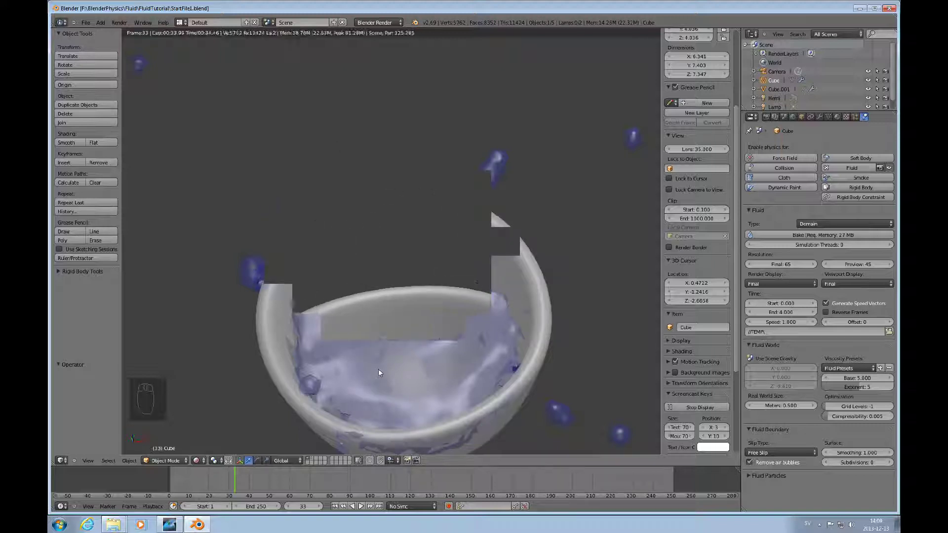
{"action": "left_click", "coordinate": [390, 373]}
- Return the viewport to Solid shading and orbit the scene to see it from an angle
{"action": "middle_click", "coordinate": [390, 372]}
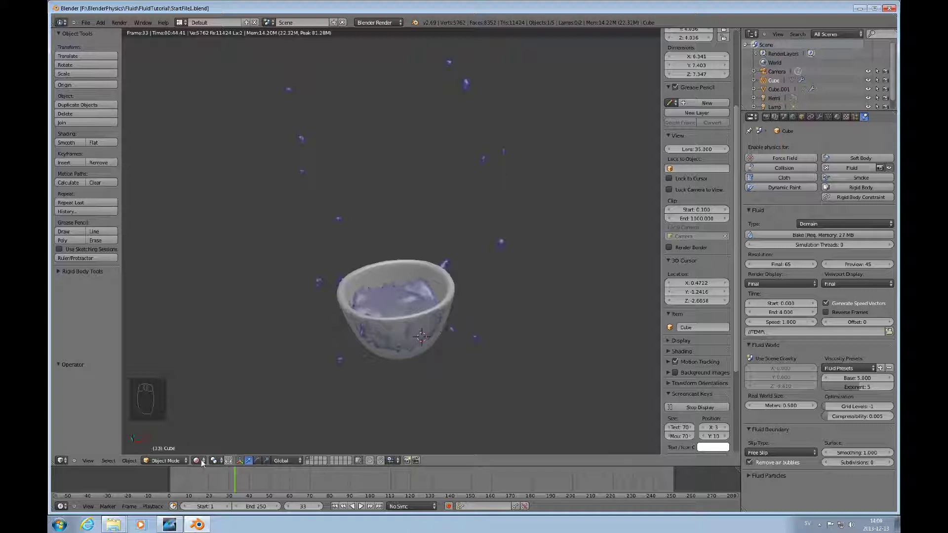
{"action": "left_click", "coordinate": [203, 463]}
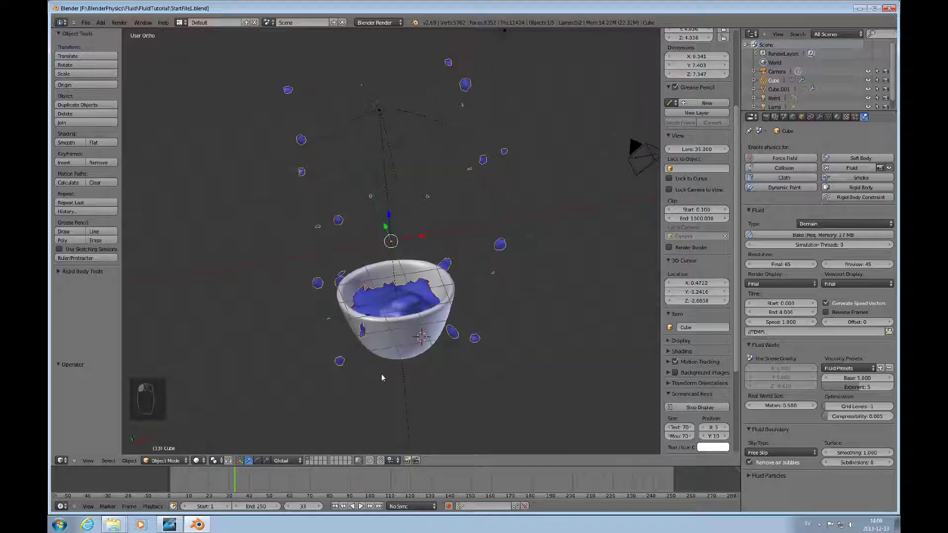
{"action": "left_click_drag", "start_coordinate": [365, 325], "coordinate": [217, 445]}
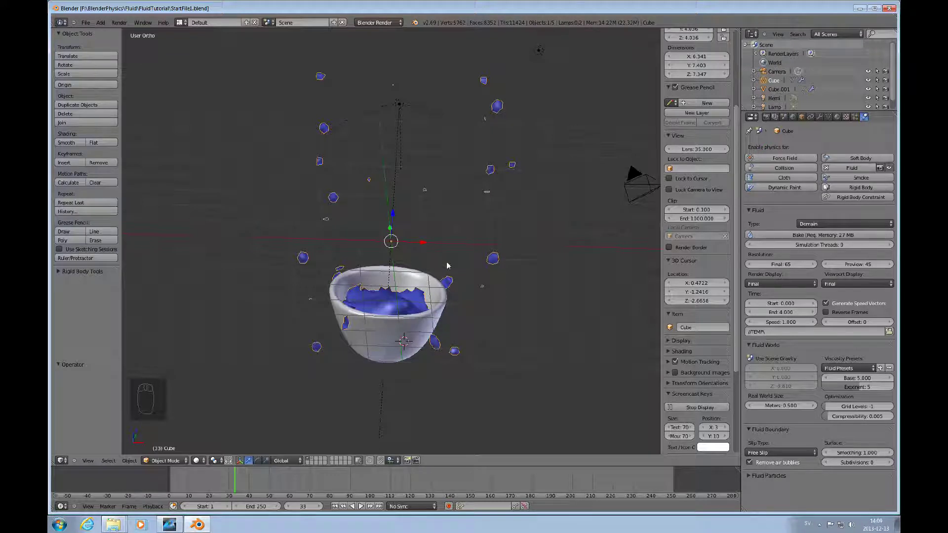
{"action": "left_click_drag", "start_coordinate": [399, 306], "coordinate": [431, 343]}
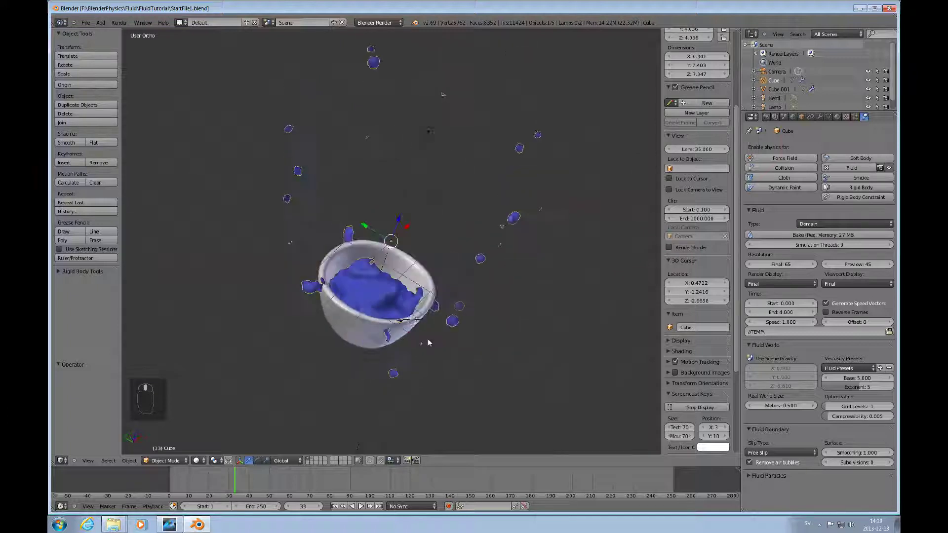
- Check frame 33 through the scene camera, then view the scene straight from the front
{"action": "middle_click", "coordinate": [389, 311]}
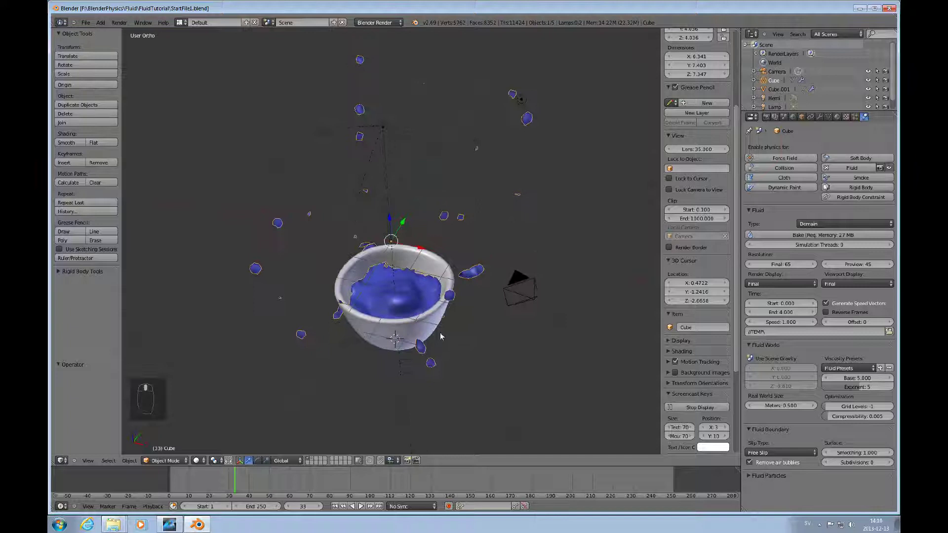
{"action": "key", "text": "KP_0"}
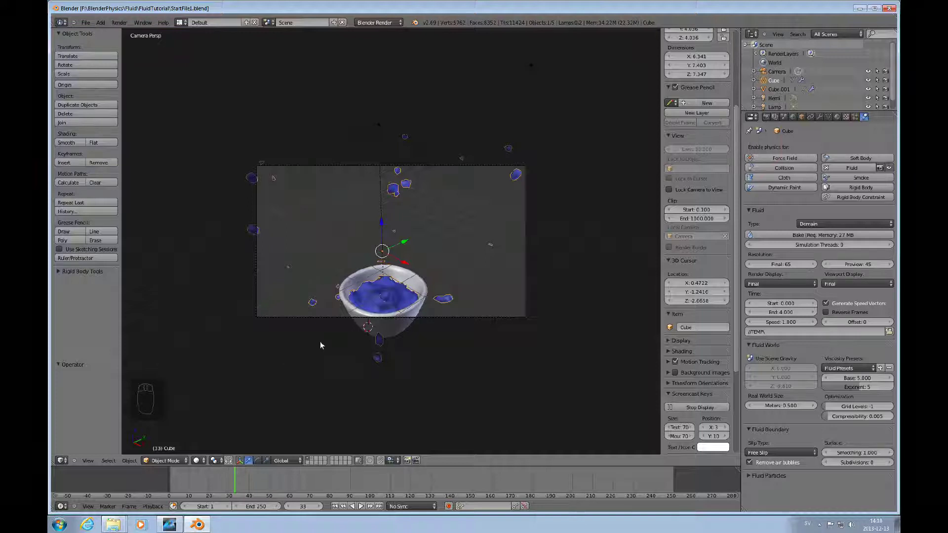
{"action": "key", "text": "KP_1"}
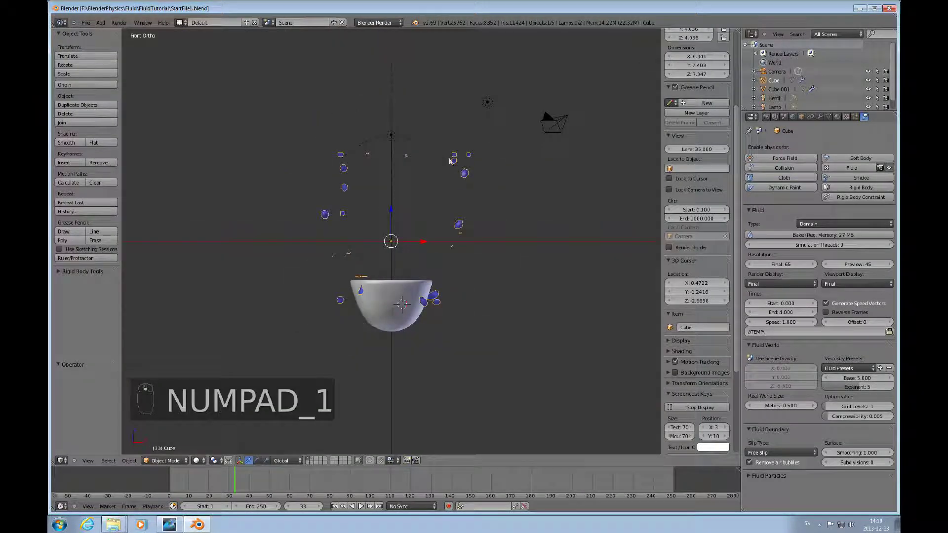
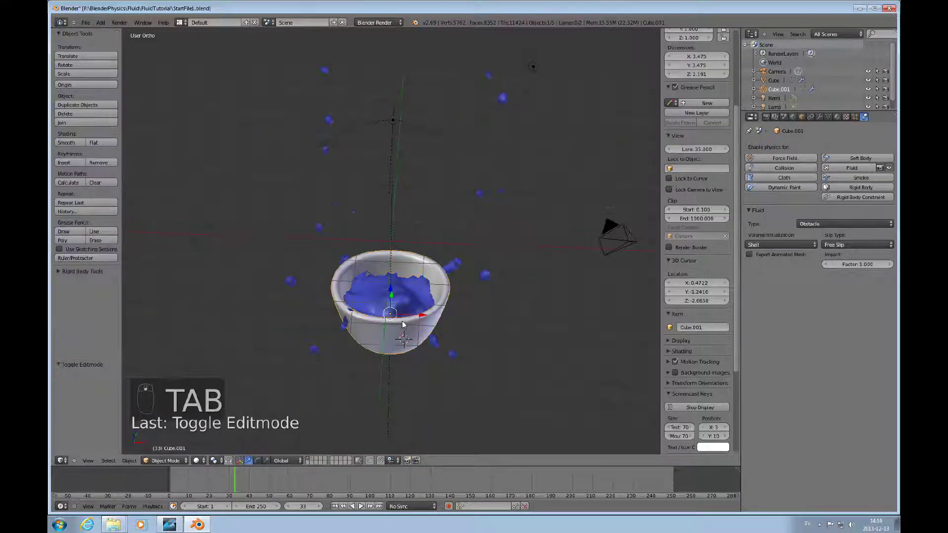
{"action": "key", "text": "KP_1"}
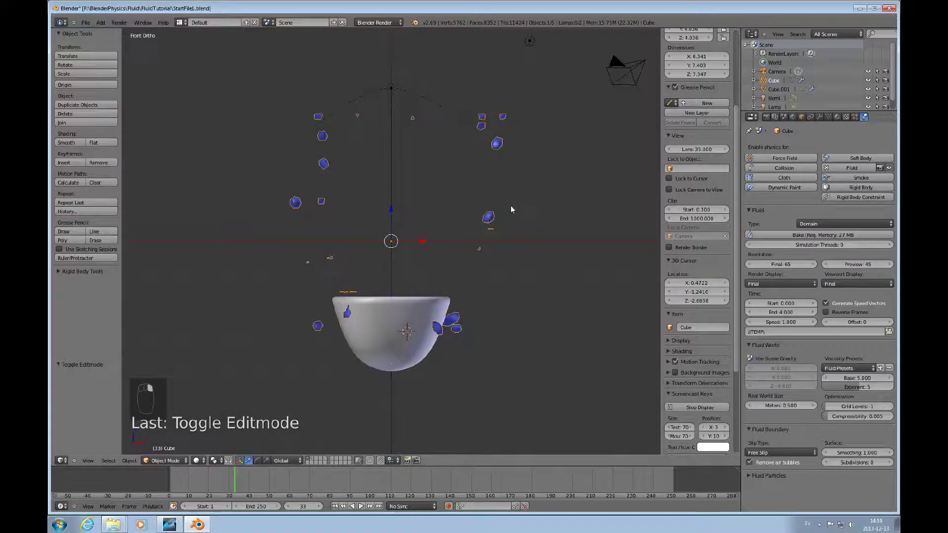
{"action": "left_click_drag", "start_coordinate": [438, 367], "coordinate": [353, 161]}
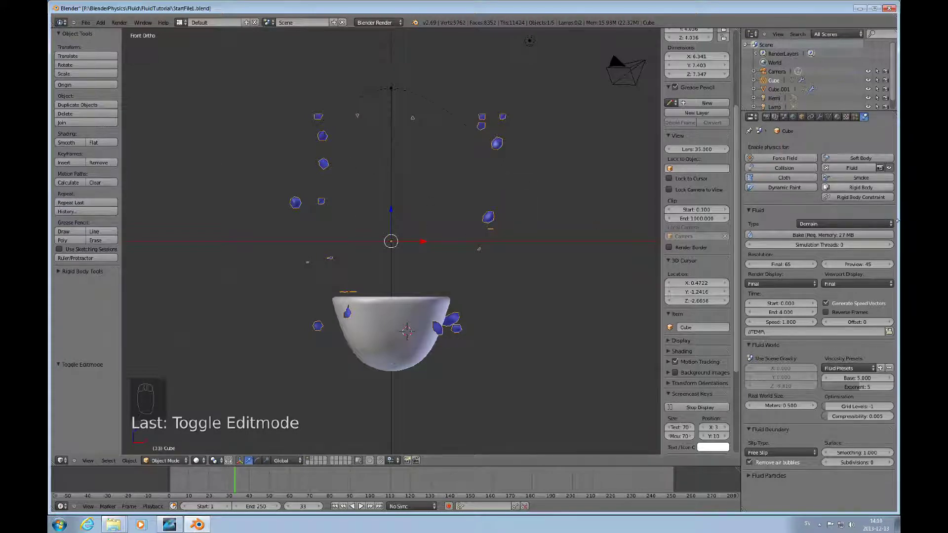
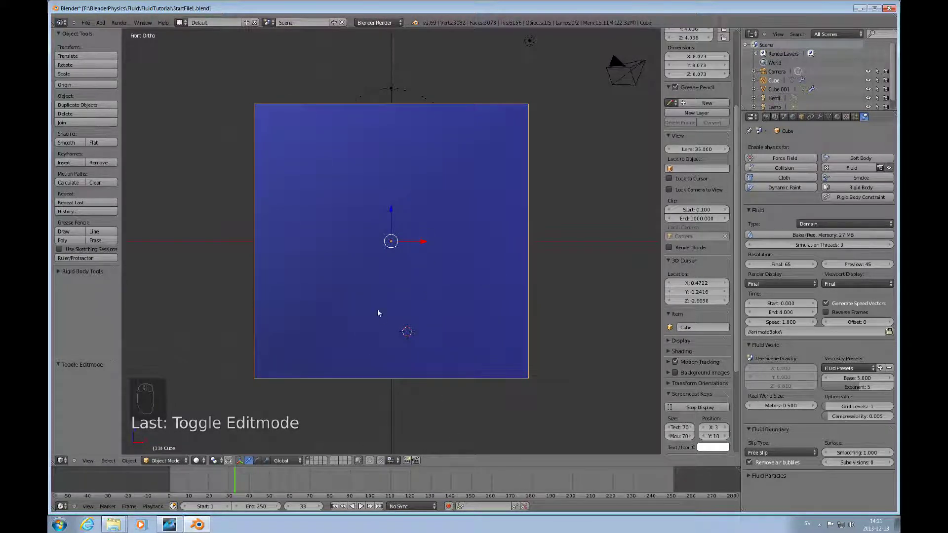
- Orbit around the wireframe domain, toggle shading, and view the scene in Front Ortho
{"action": "left_click_drag", "start_coordinate": [367, 320], "coordinate": [841, 120]}
{"action": "left_click_drag", "start_coordinate": [841, 120], "coordinate": [701, 302]}
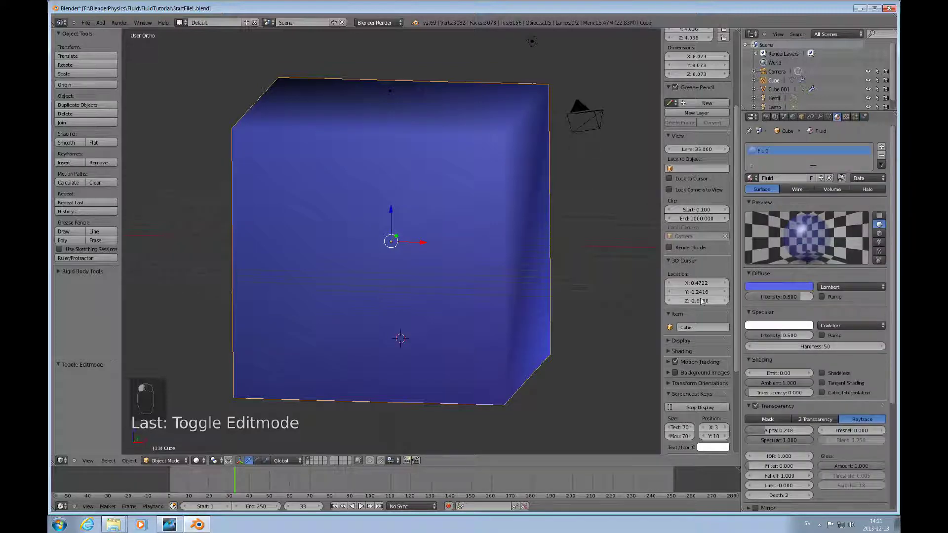
{"action": "key", "text": "z"}
{"action": "key", "text": "z"}
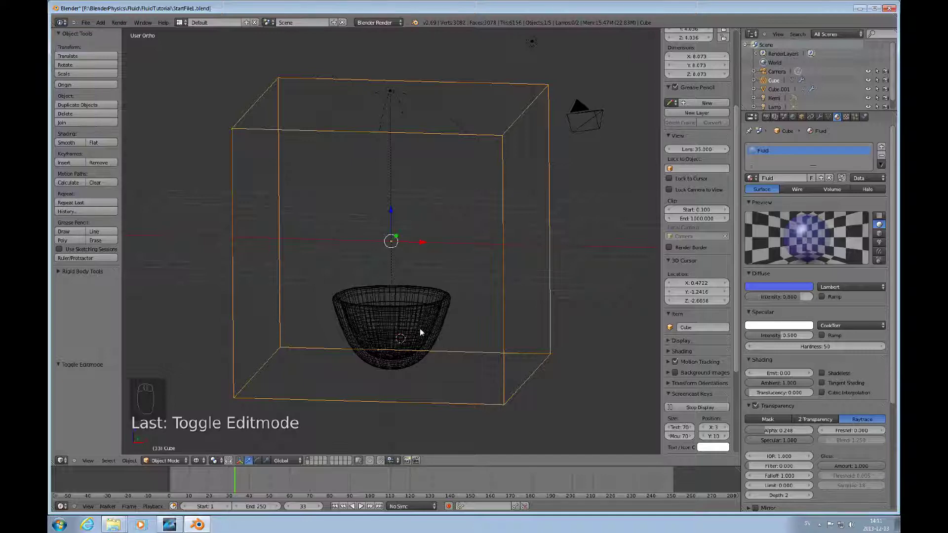
{"action": "key", "text": "KP_1"}
- Select the bowl Cube.001 inside the domain to inspect it, then return to the fluid domain Cube
{"action": "right_click", "coordinate": [401, 310]}
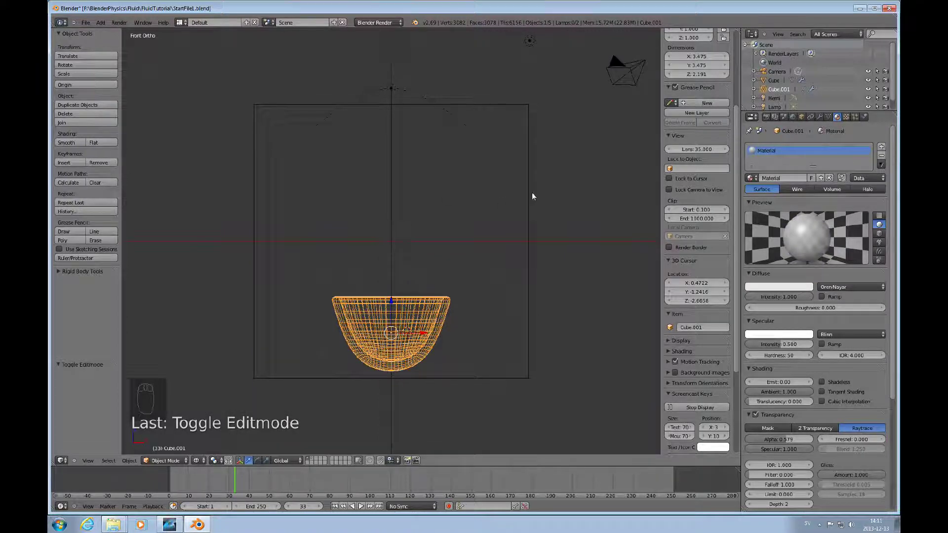
{"action": "left_click_drag", "start_coordinate": [534, 196], "coordinate": [874, 240]}
{"action": "left_click", "coordinate": [873, 240]}
{"action": "middle_click", "coordinate": [872, 396]}
{"action": "left_click", "coordinate": [855, 447]}
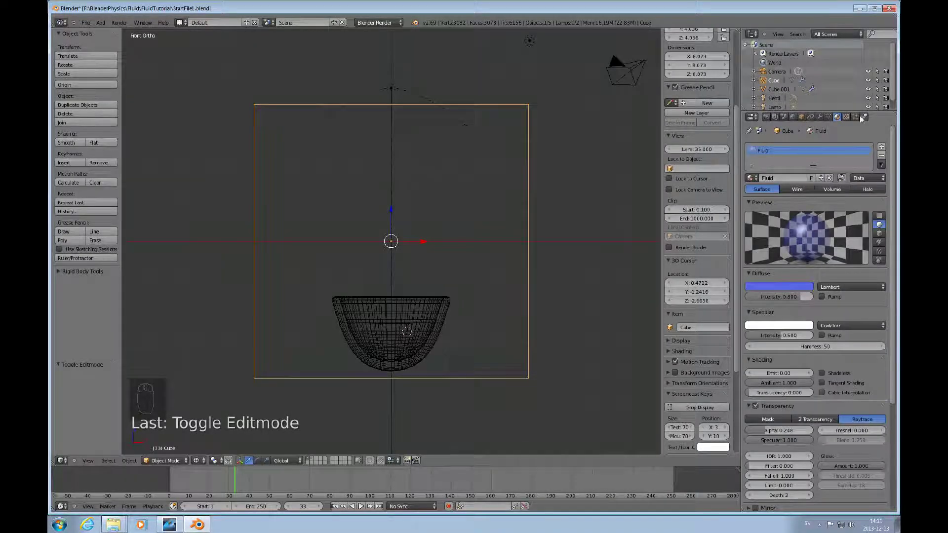
- Set the fluid domain's Final resolution to 120 with Subdivisions 1 and Smoothing 3
{"action": "left_click_drag", "start_coordinate": [865, 118], "coordinate": [851, 371]}
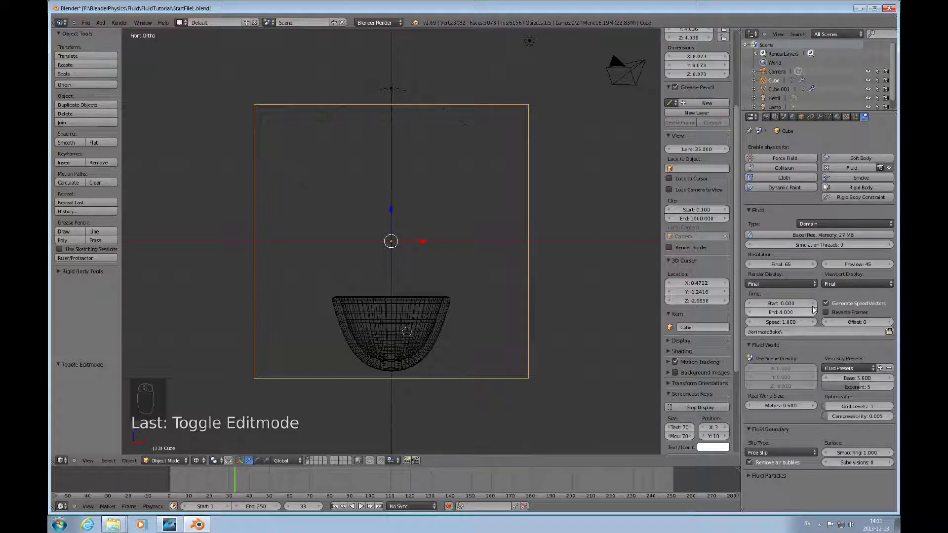
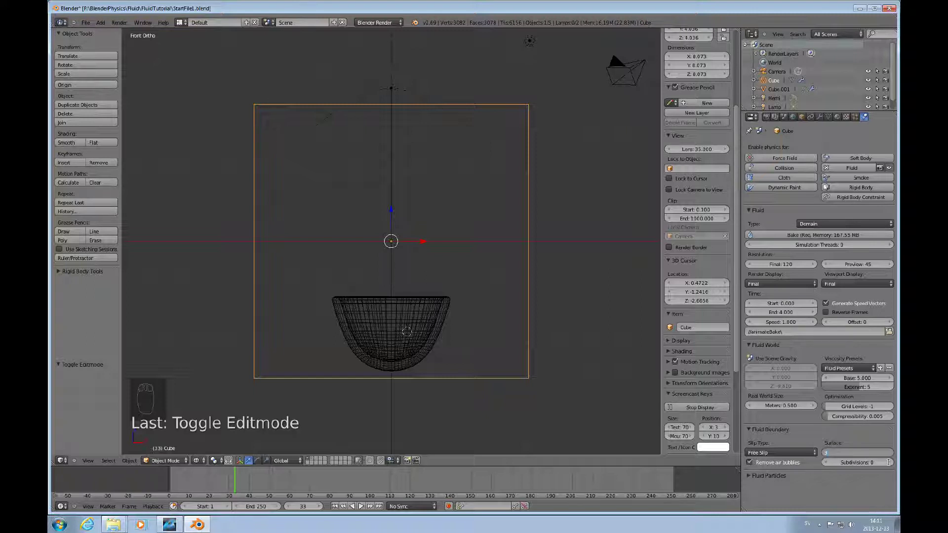
{"action": "left_click_drag", "start_coordinate": [871, 466], "coordinate": [891, 463]}
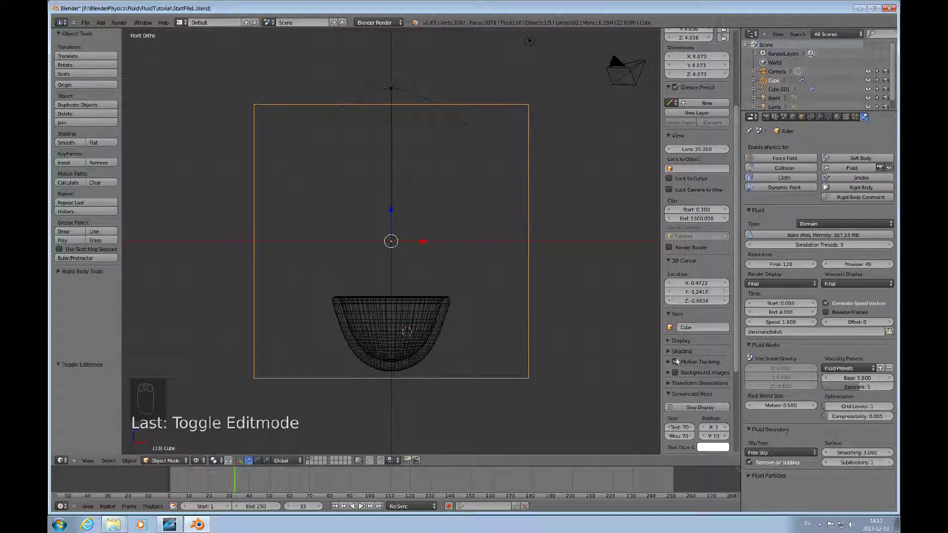
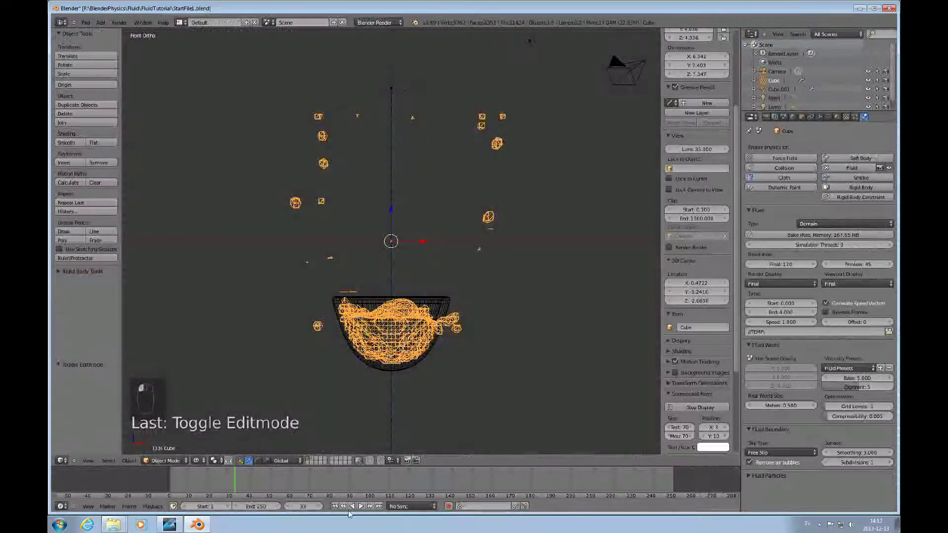
- Step through frames of the existing TEMP bake after accepting the bake folder
{"action": "left_click_drag", "start_coordinate": [336, 509], "coordinate": [497, 178]}
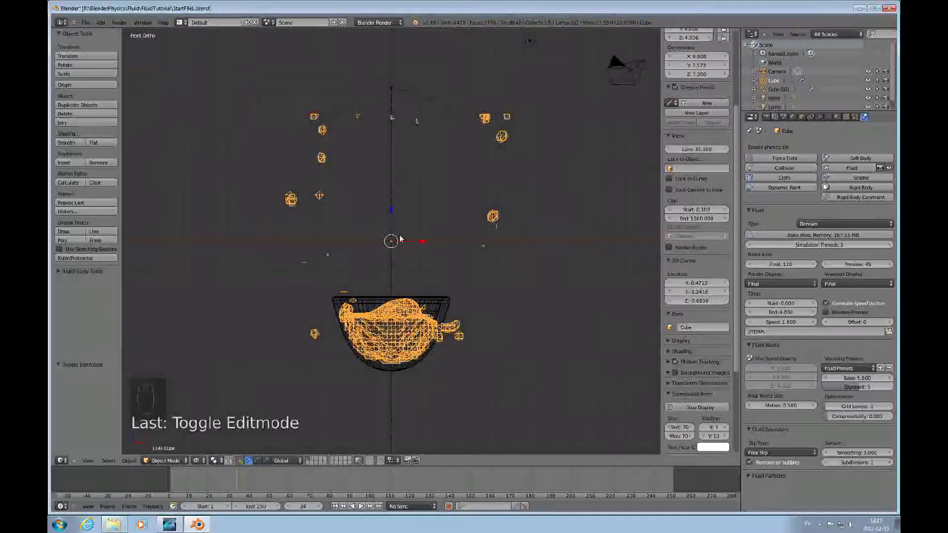
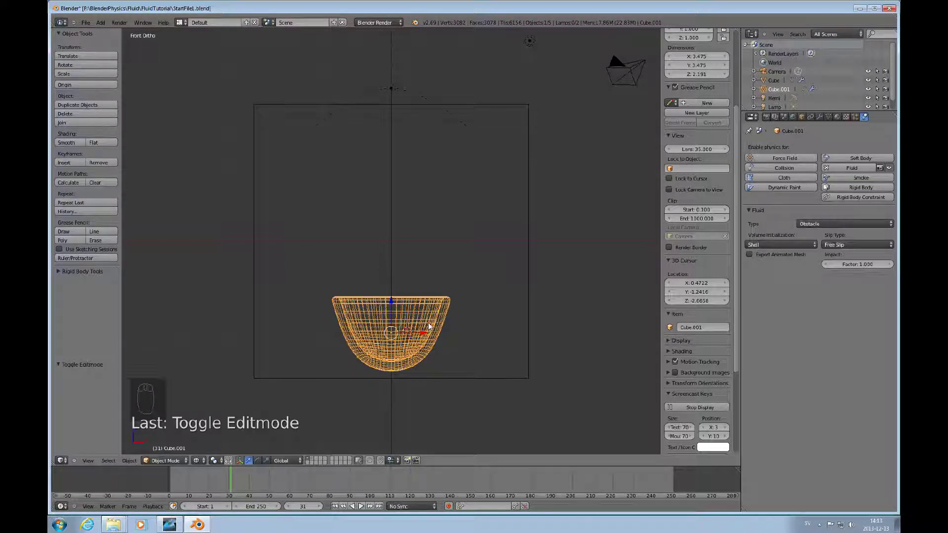
- Keyframe the bowl's start position at frame 31 and its raised Z position at frame 35
{"action": "key", "text": "i"}
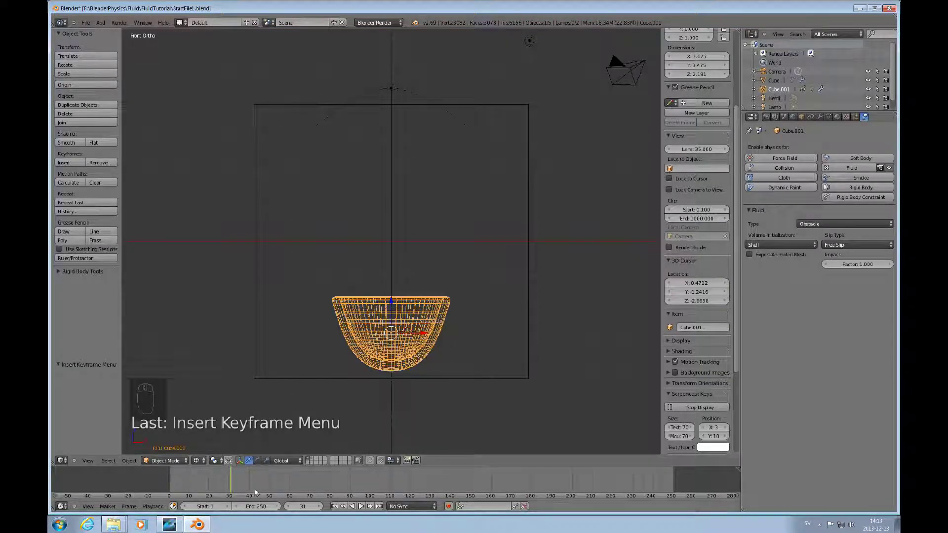
{"action": "left_click_drag", "start_coordinate": [242, 484], "coordinate": [274, 489]}
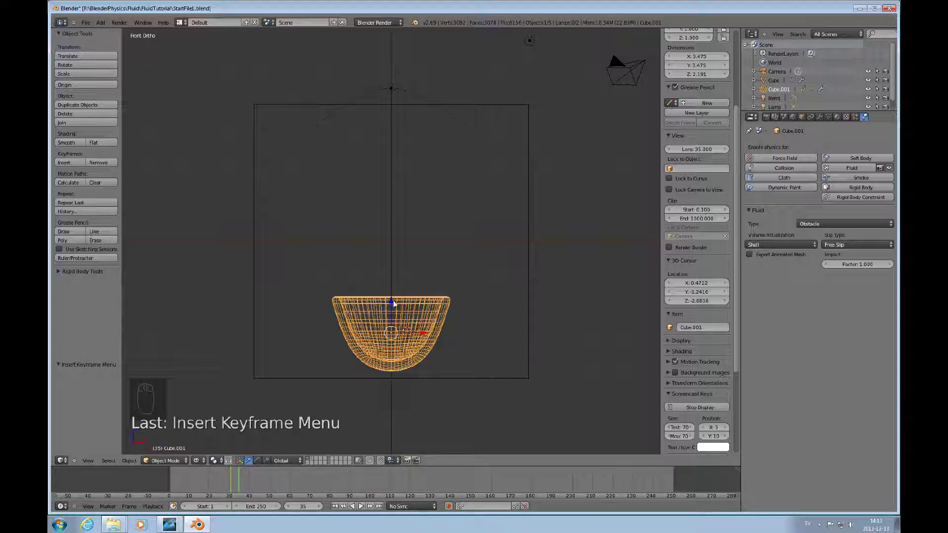
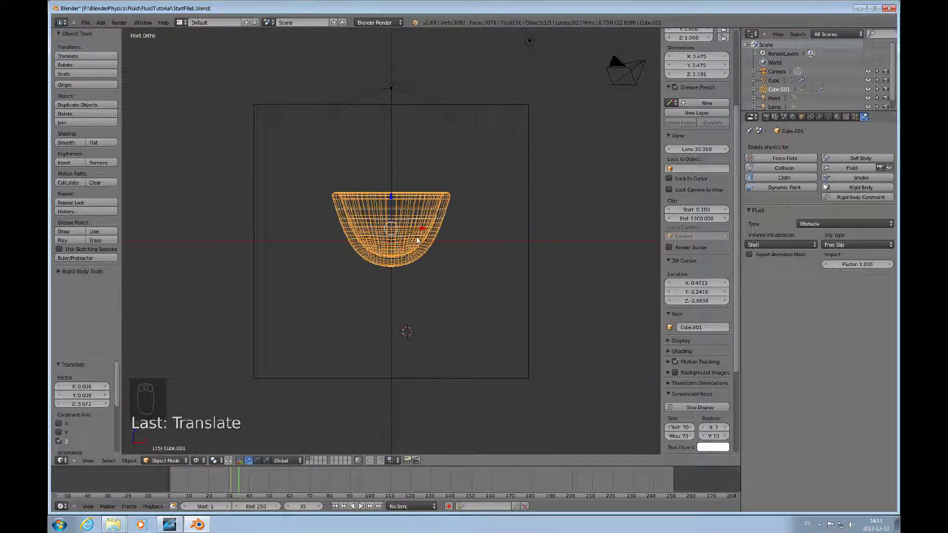
{"action": "key", "text": "i"}
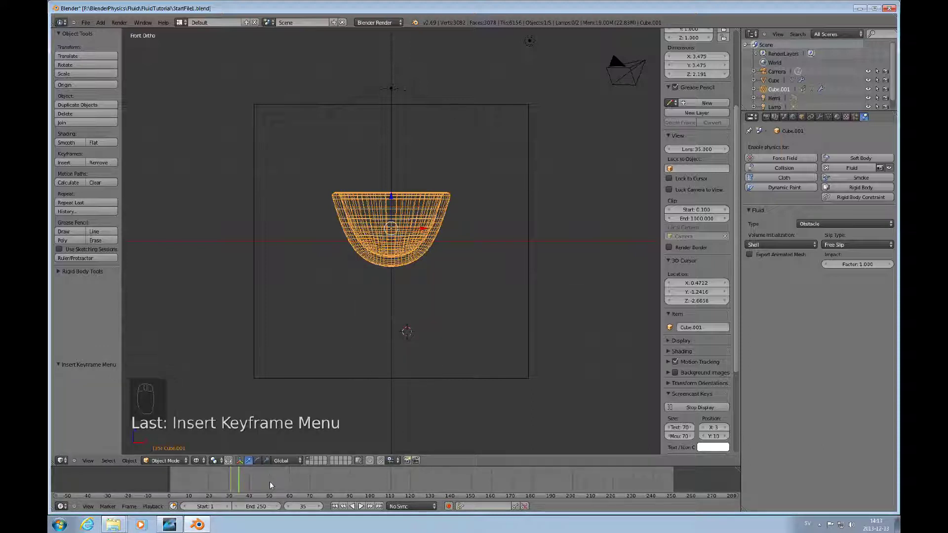
- At frame 50 rotate the bowl 90° onto its side and keyframe the tipped-over pose
{"action": "left_click_drag", "start_coordinate": [273, 484], "coordinate": [431, 241]}
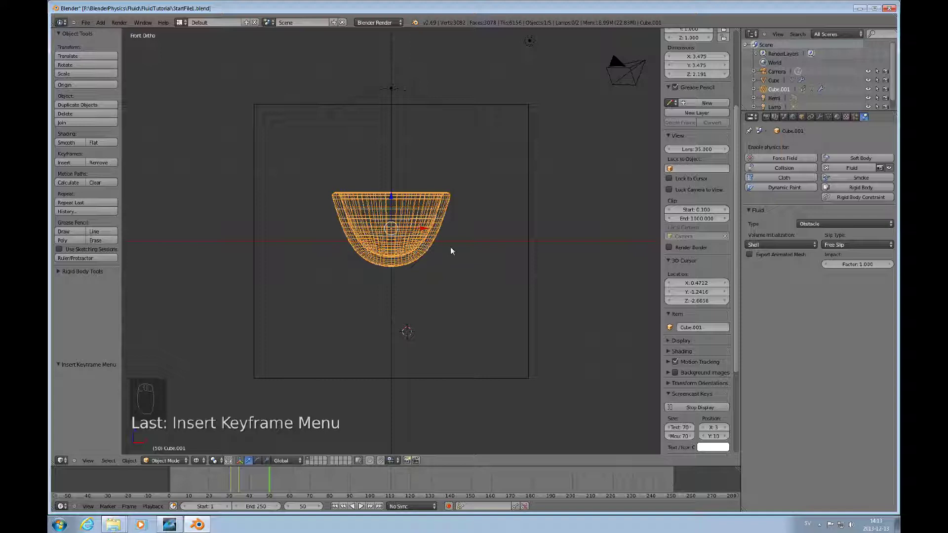
{"action": "key", "text": "r"}
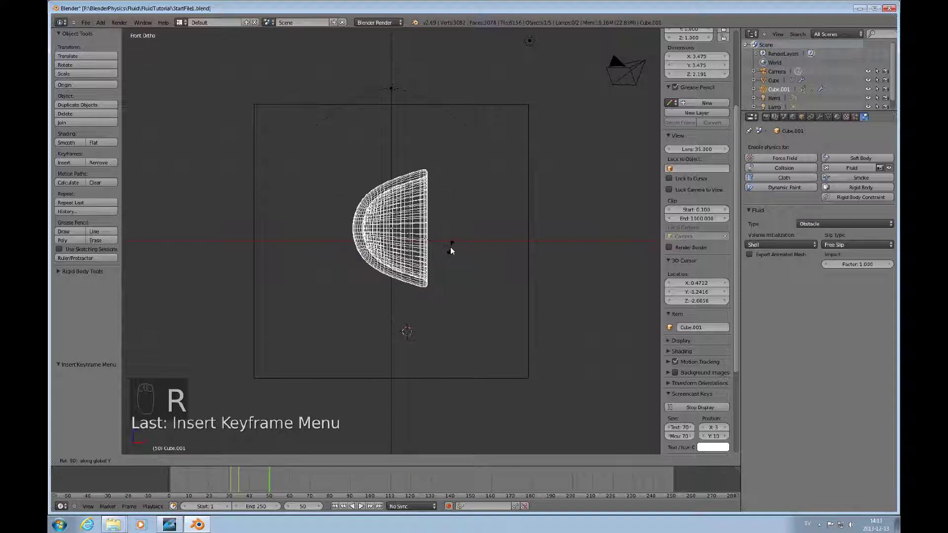
{"action": "key", "text": "i"}
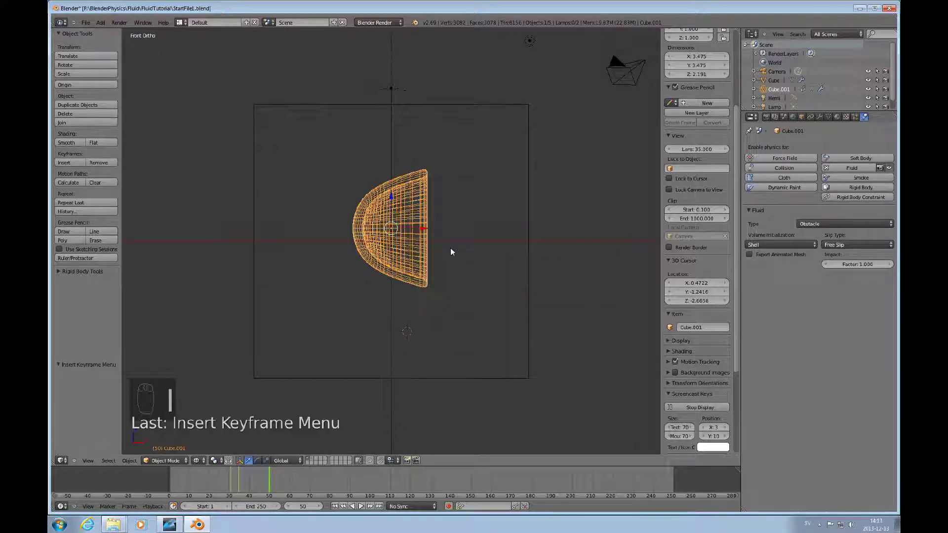
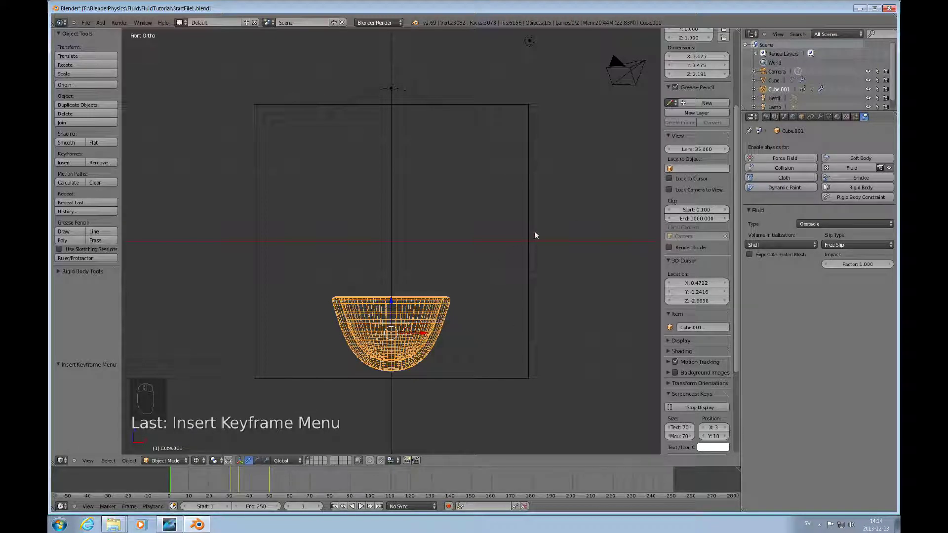
- Bake the fluid simulation for the domain Cube at final resolution 120, preview 45
{"action": "left_click_drag", "start_coordinate": [533, 238], "coordinate": [746, 257]}
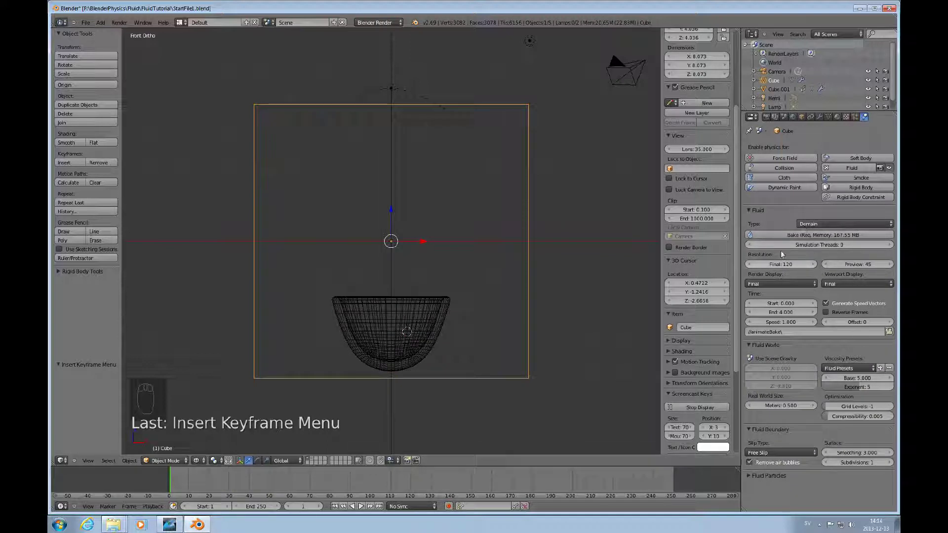
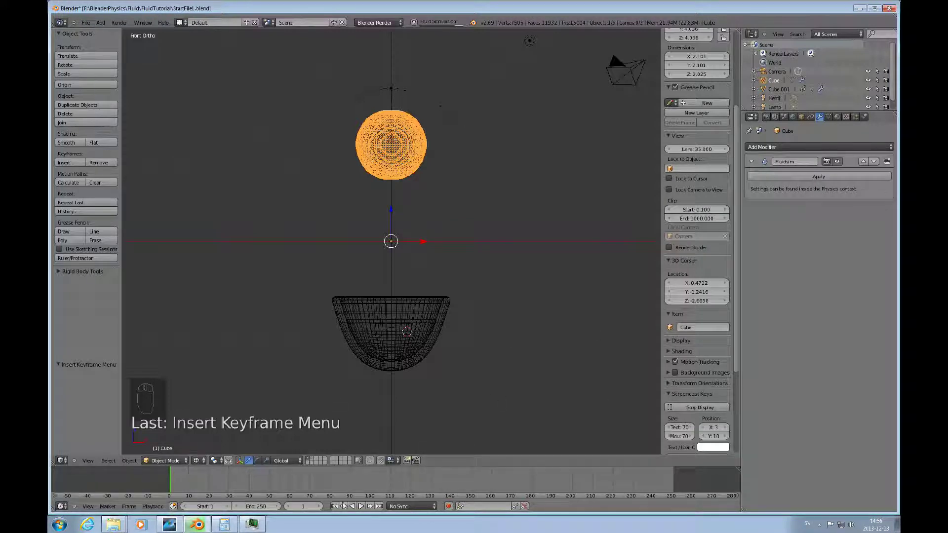
- Play the baked pour animation in Rendered shading and watch it from the front view
{"action": "left_click_drag", "start_coordinate": [363, 507], "coordinate": [363, 507]}
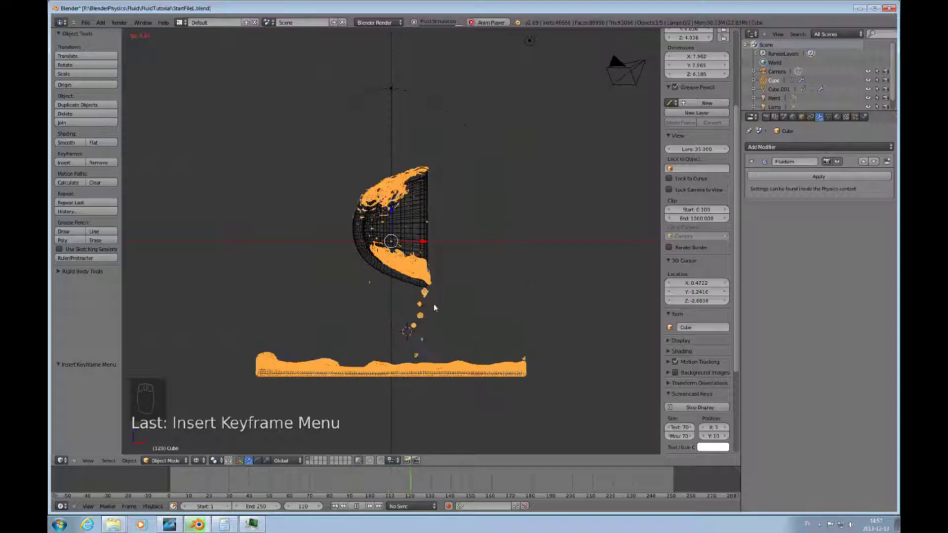
{"action": "middle_click", "coordinate": [435, 342]}
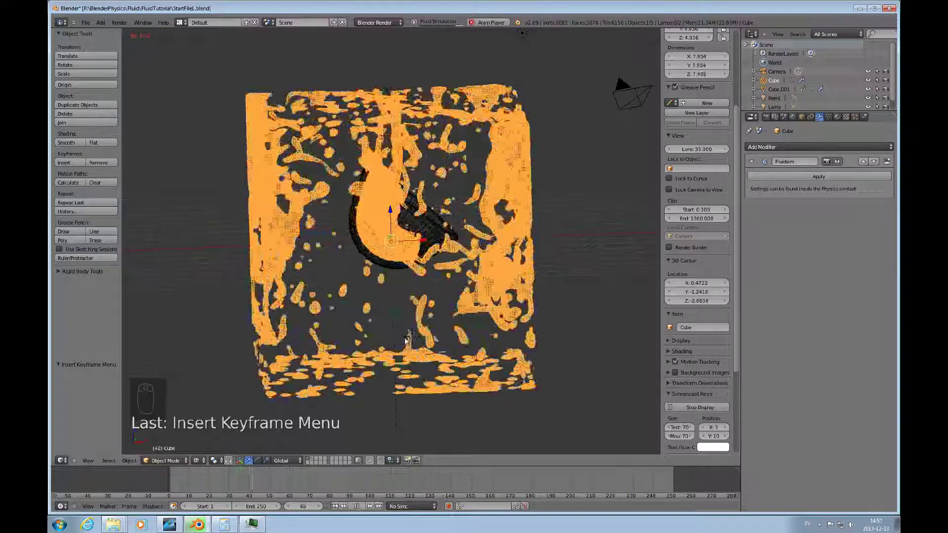
{"action": "key", "text": "z"}
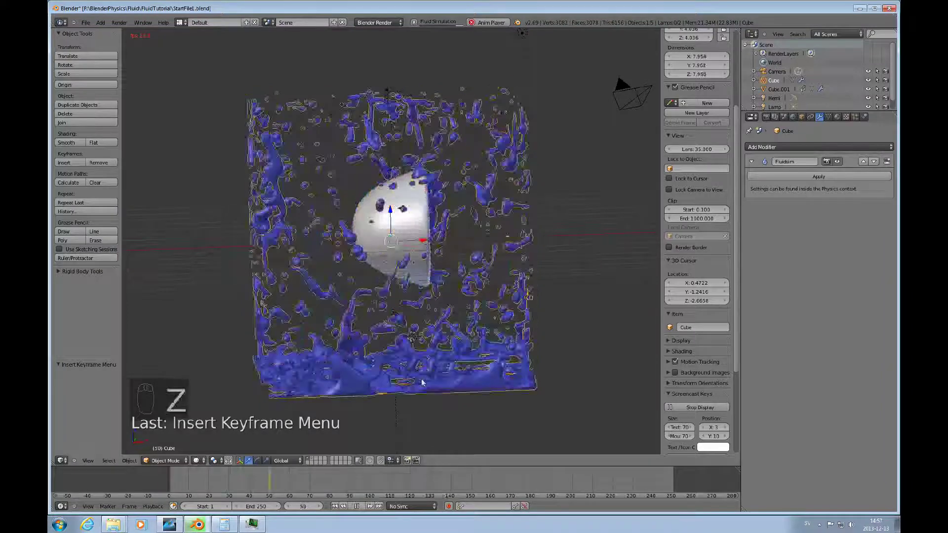
{"action": "key", "text": "KP_1"}
{"action": "key", "text": "KP_1"}
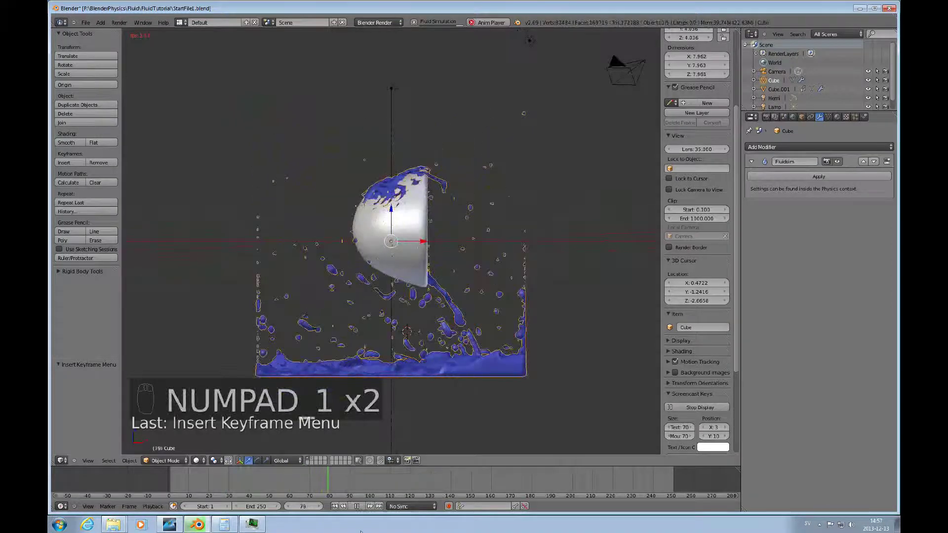
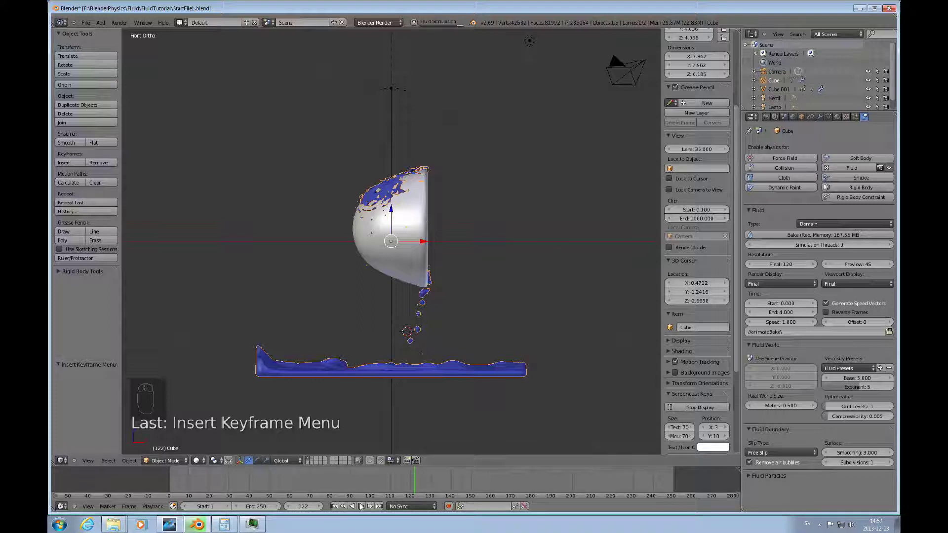
- Stop playback, scrub through the baked frames, end the animation at frame 200 and replay it
{"action": "left_click_drag", "start_coordinate": [364, 506], "coordinate": [363, 507]}
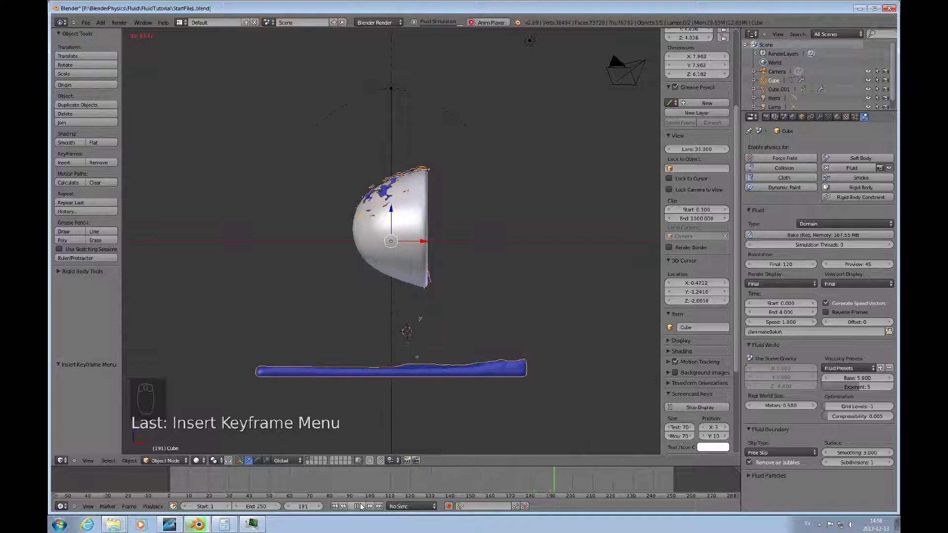
{"action": "left_click", "coordinate": [364, 507]}
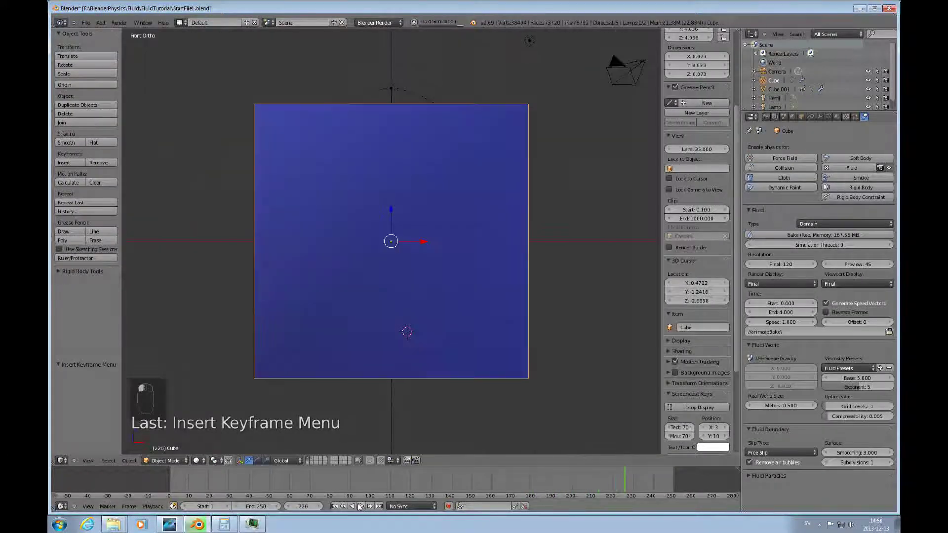
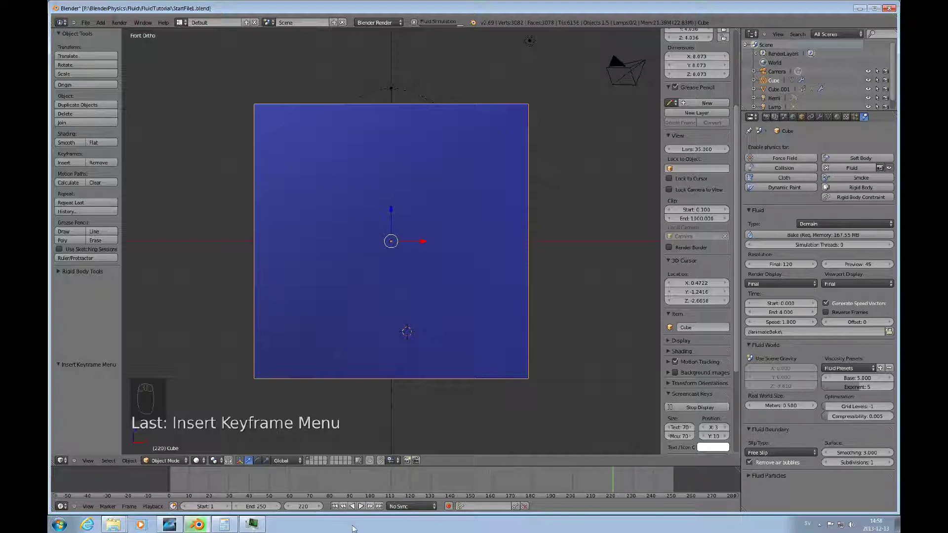
{"action": "left_click_drag", "start_coordinate": [291, 507], "coordinate": [324, 512]}
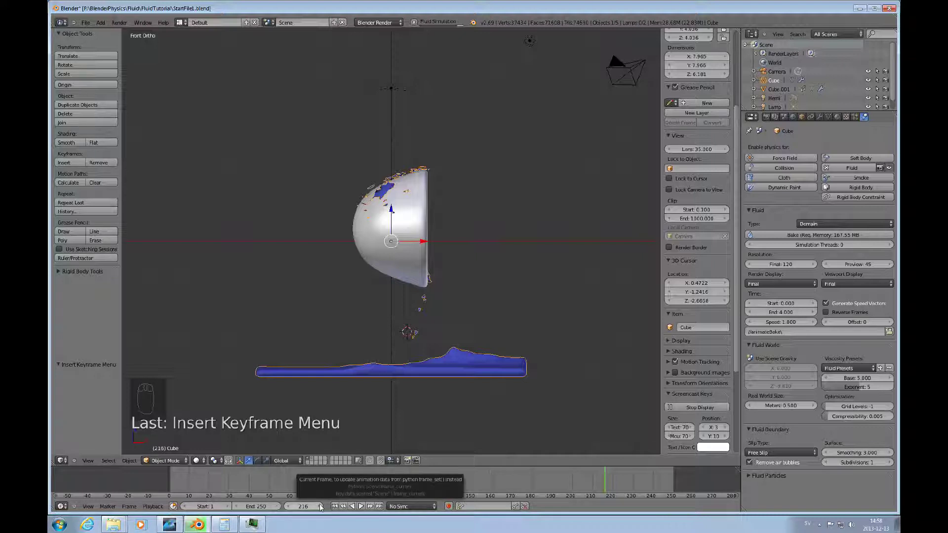
{"action": "left_click_drag", "start_coordinate": [323, 508], "coordinate": [319, 508]}
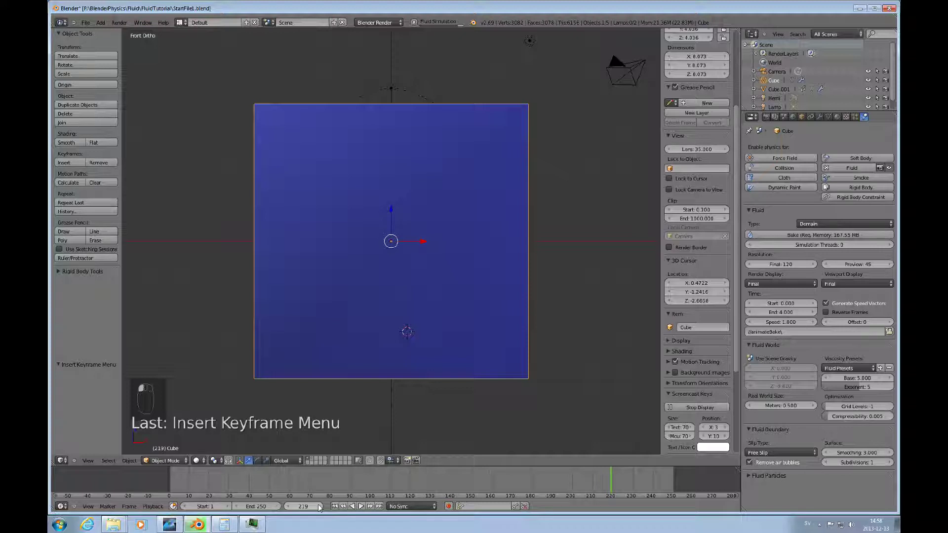
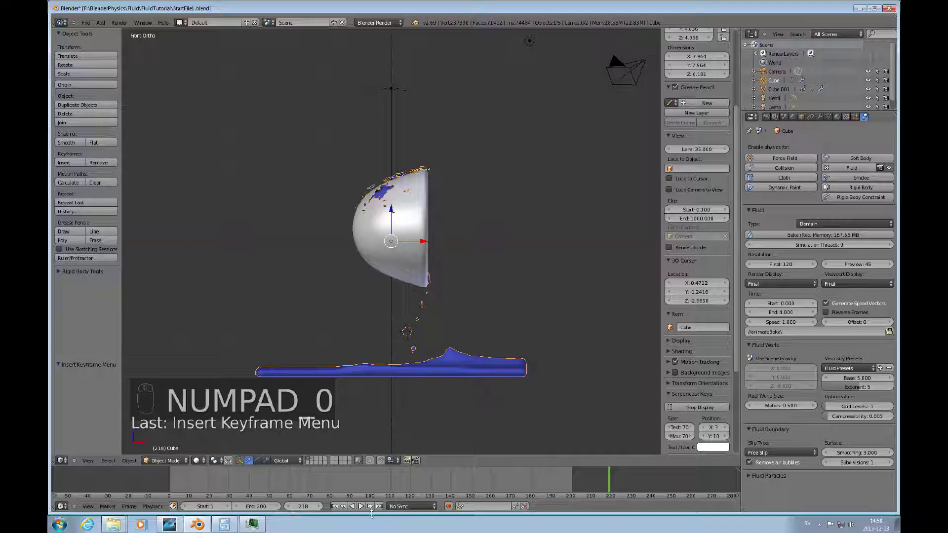
{"action": "left_click_drag", "start_coordinate": [340, 507], "coordinate": [451, 330]}
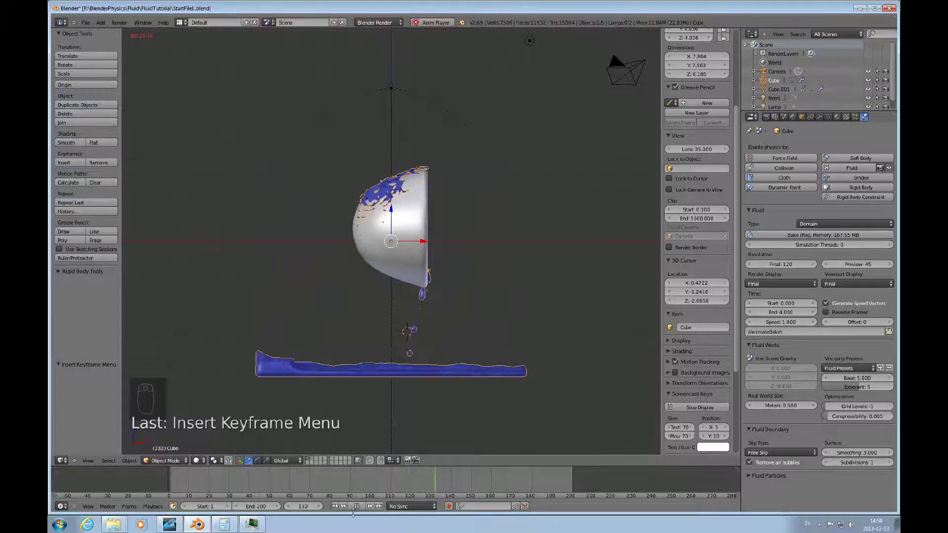
- Orbit around the bowl and play the baked pour from the beginning
{"action": "left_click_drag", "start_coordinate": [363, 508], "coordinate": [421, 457]}
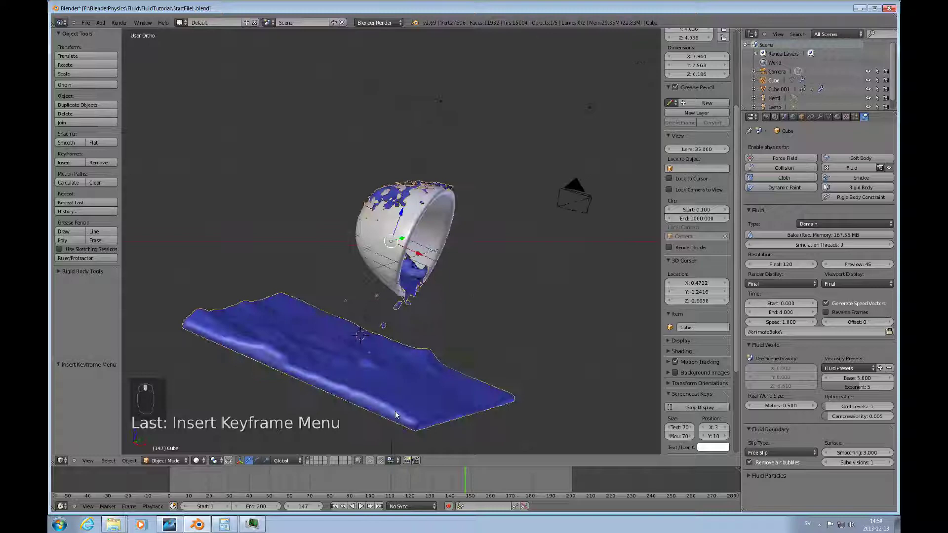
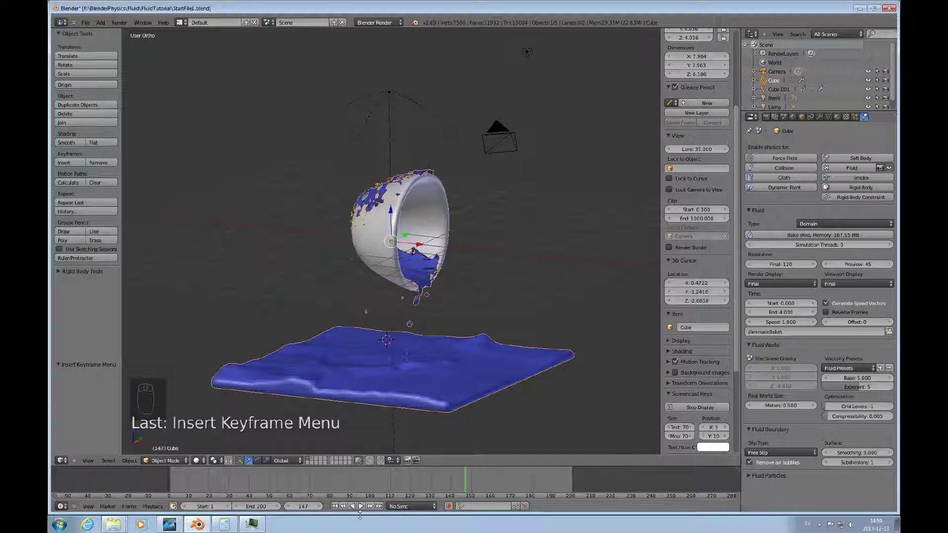
{"action": "left_click", "coordinate": [341, 508]}
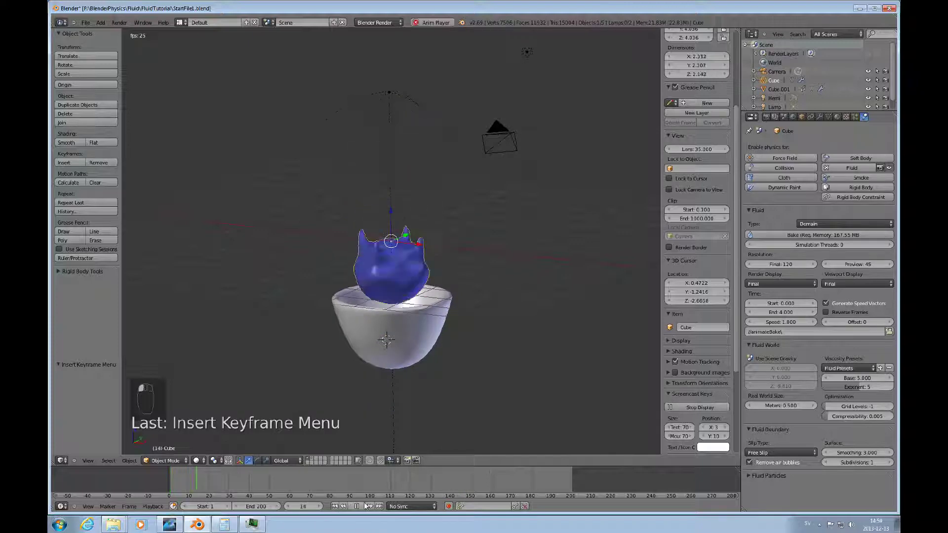
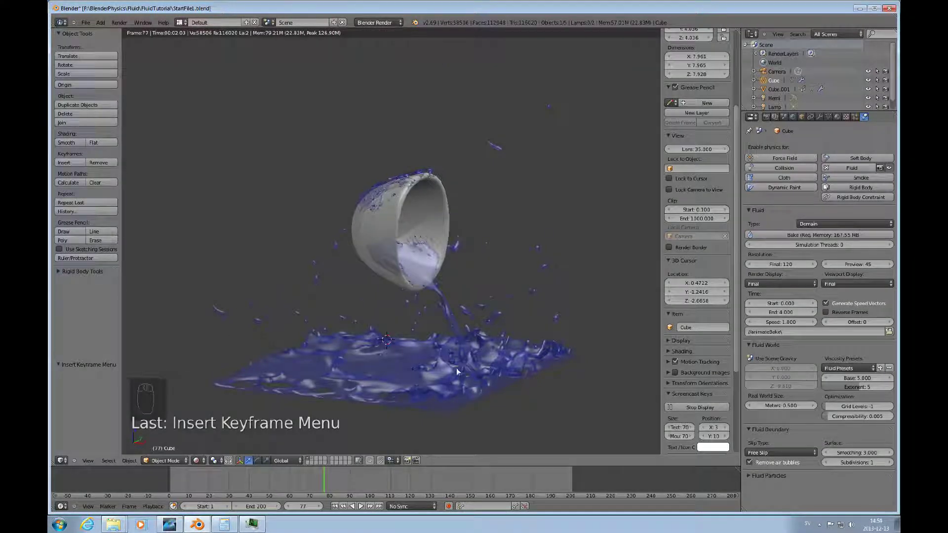
{"action": "left_click_drag", "start_coordinate": [452, 382], "coordinate": [356, 407]}
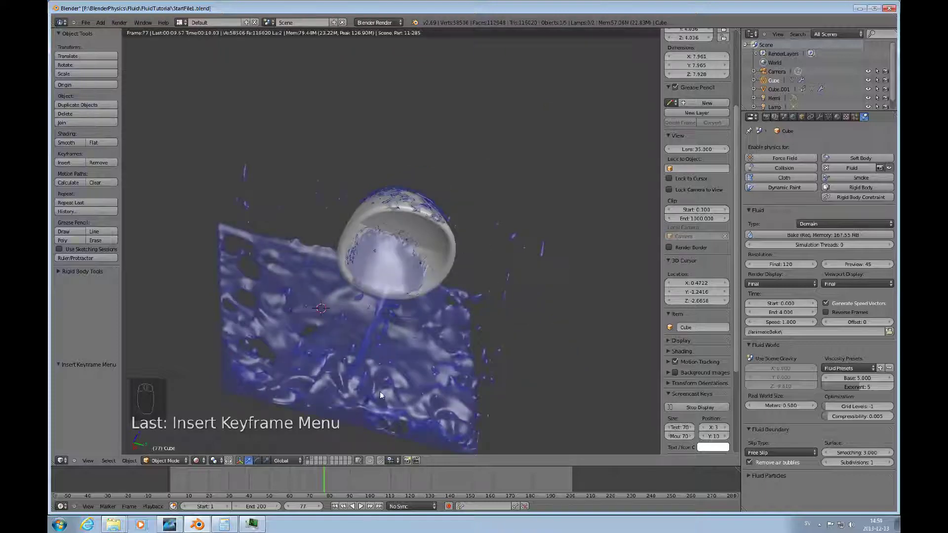
{"action": "left_click_drag", "start_coordinate": [409, 385], "coordinate": [416, 335]}
{"action": "left_click_drag", "start_coordinate": [417, 323], "coordinate": [417, 311]}
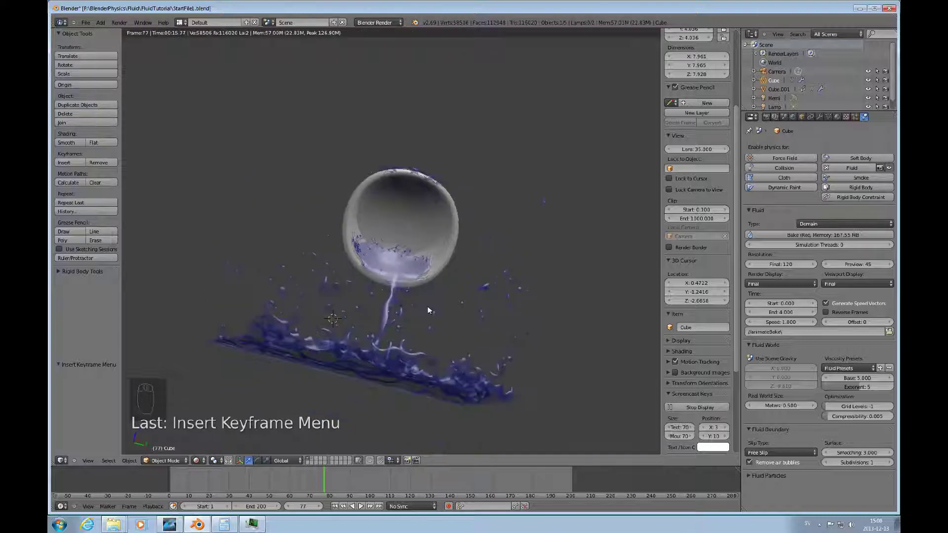
{"action": "middle_click", "coordinate": [492, 256]}
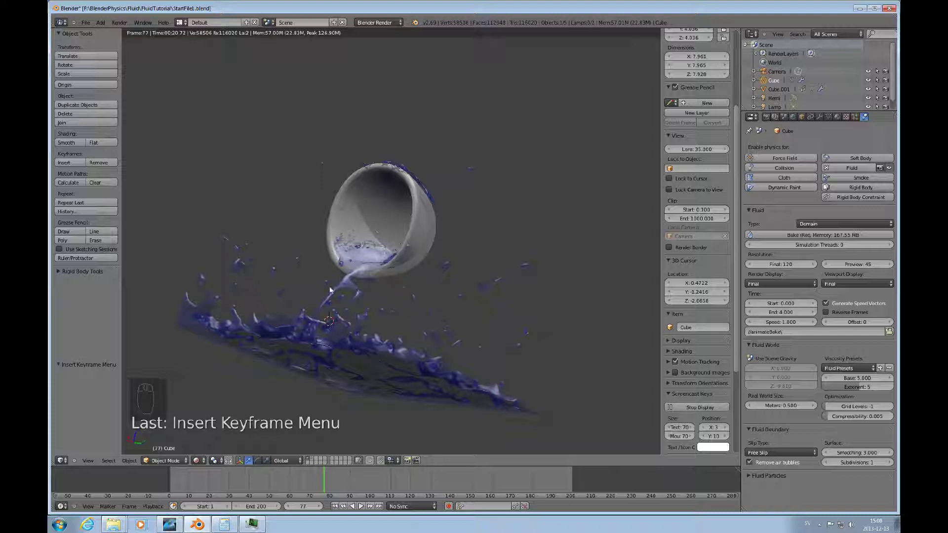
{"action": "left_click_drag", "start_coordinate": [308, 294], "coordinate": [286, 382]}
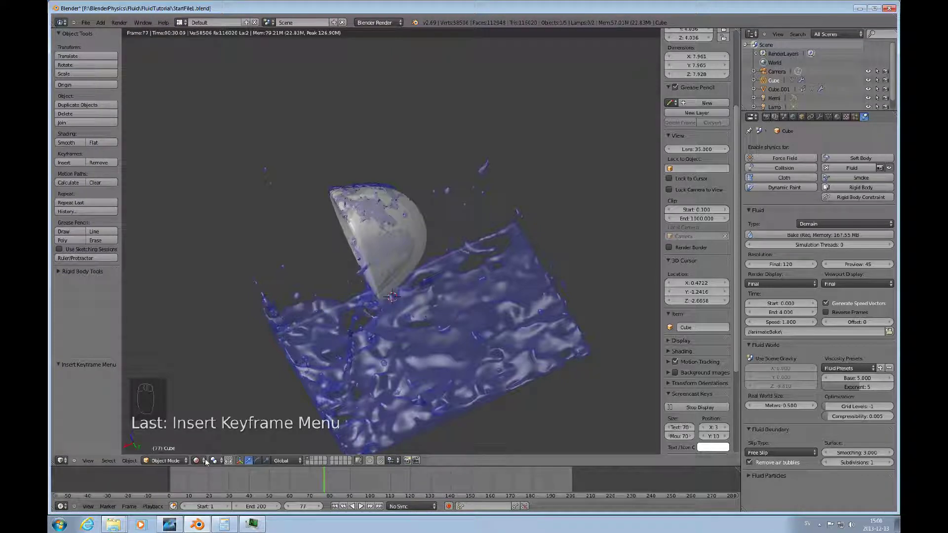
{"action": "left_click_drag", "start_coordinate": [208, 463], "coordinate": [208, 426]}
- Switch to Solid shading, play the simulation, then jump back to an early frame near 35
{"action": "left_click", "coordinate": [209, 436]}
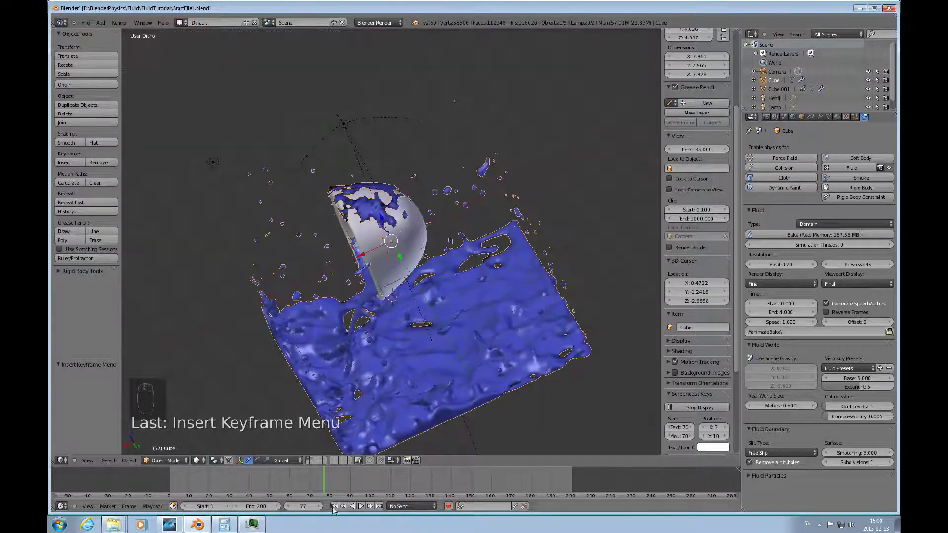
{"action": "left_click", "coordinate": [361, 506]}
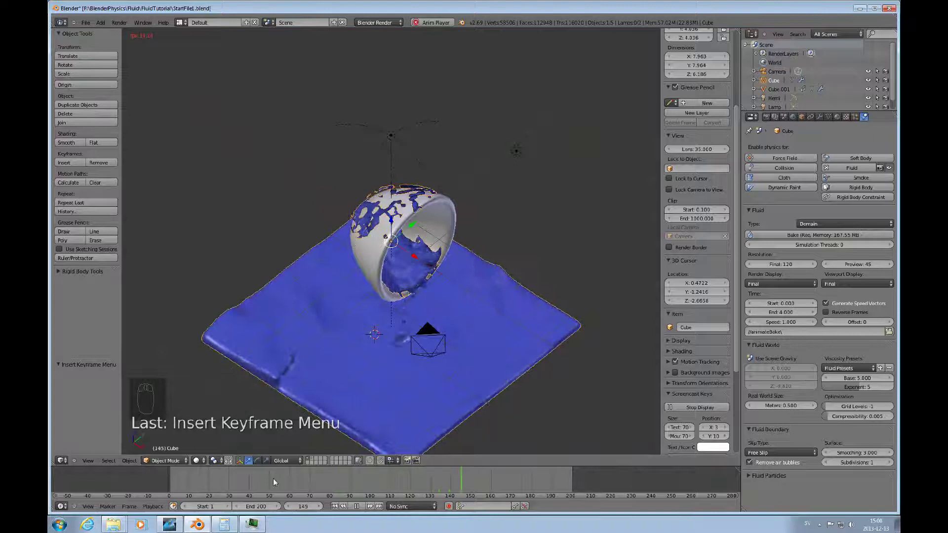
{"action": "left_click_drag", "start_coordinate": [204, 461], "coordinate": [274, 401]}
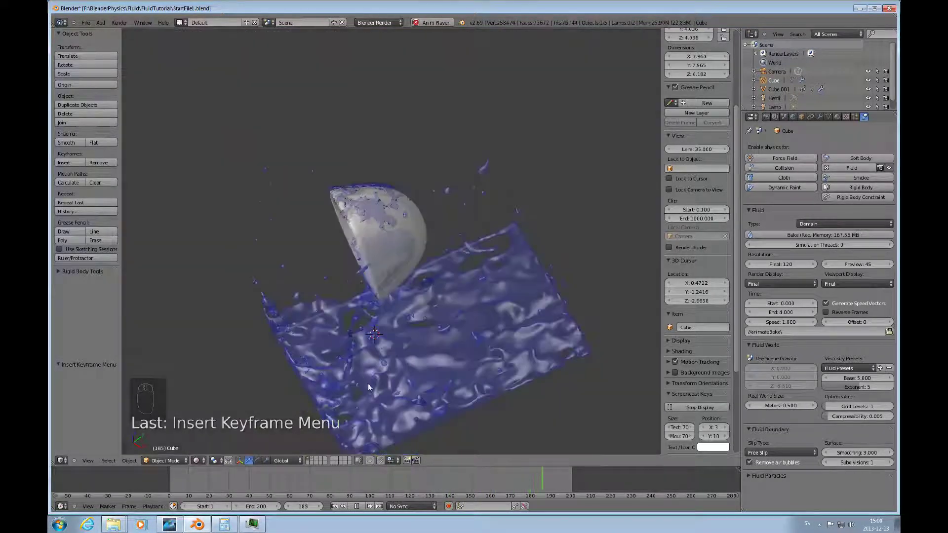
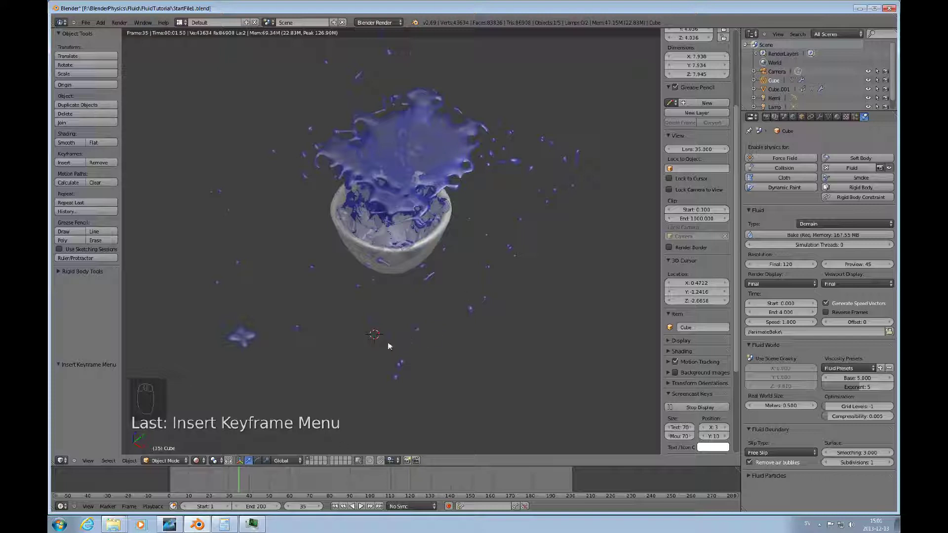
- Orbit around the splashing bowl to inspect it before returning to solid shading
{"action": "left_click_drag", "start_coordinate": [392, 319], "coordinate": [421, 282]}
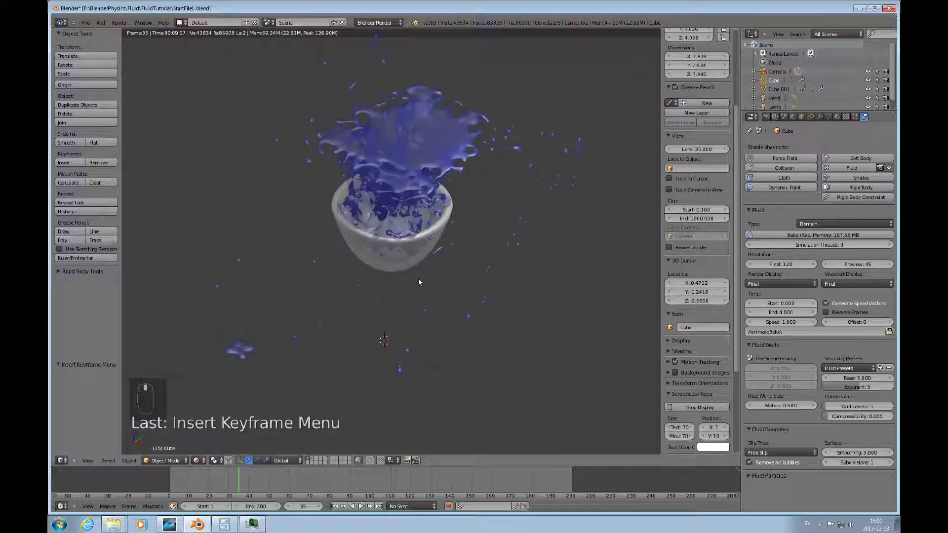
{"action": "left_click_drag", "start_coordinate": [411, 320], "coordinate": [417, 226]}
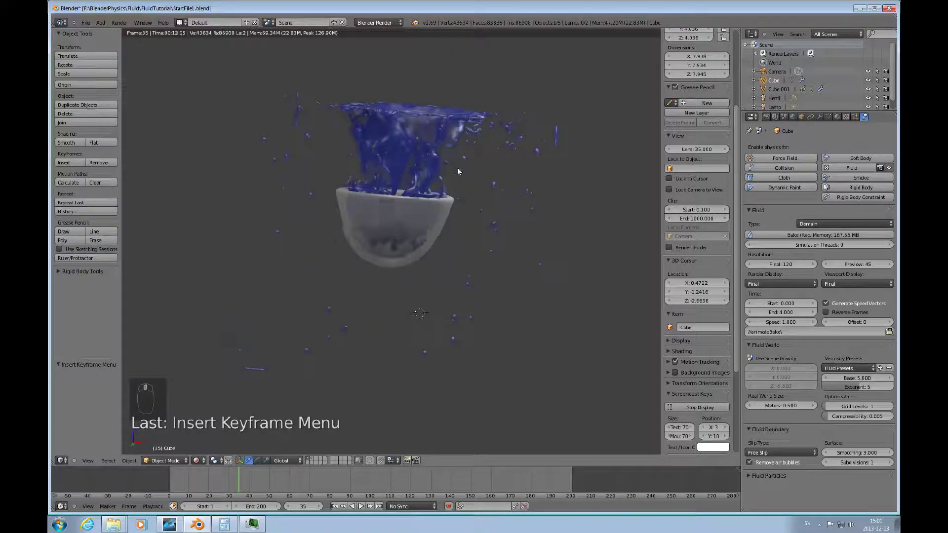
{"action": "middle_click", "coordinate": [461, 170]}
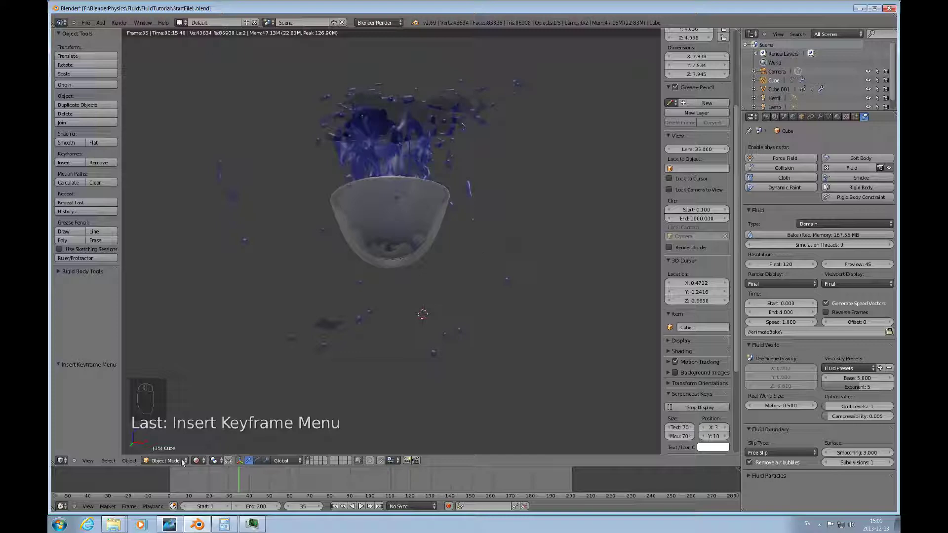
{"action": "left_click_drag", "start_coordinate": [206, 463], "coordinate": [214, 432]}
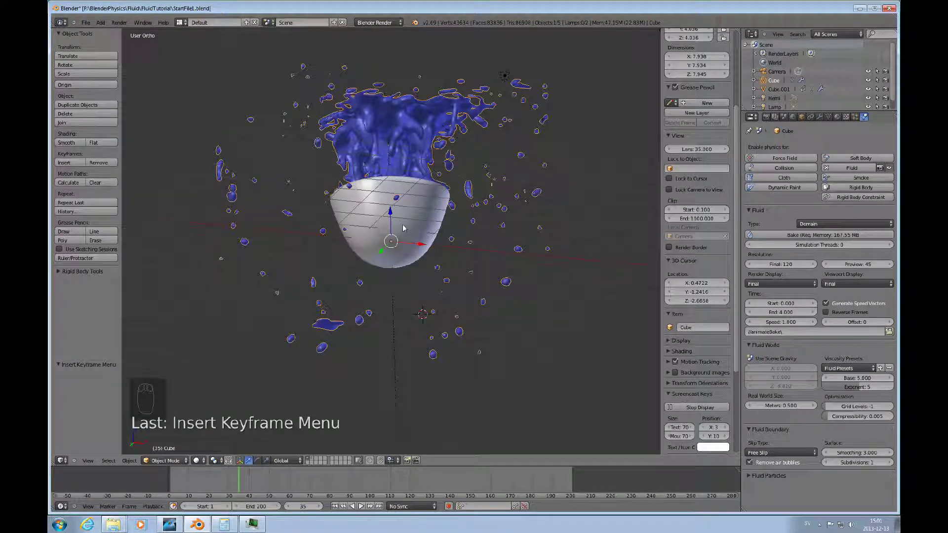
{"action": "left_click_drag", "start_coordinate": [408, 234], "coordinate": [379, 273]}
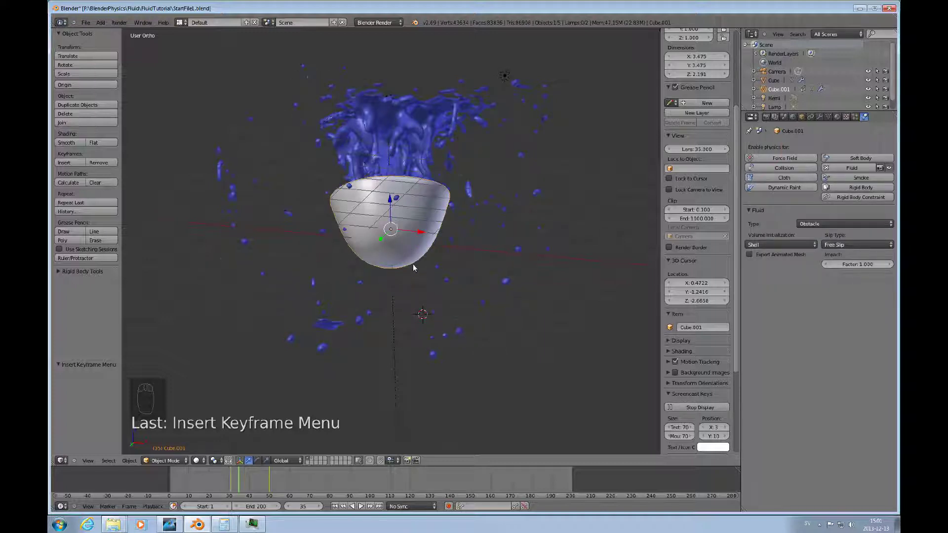